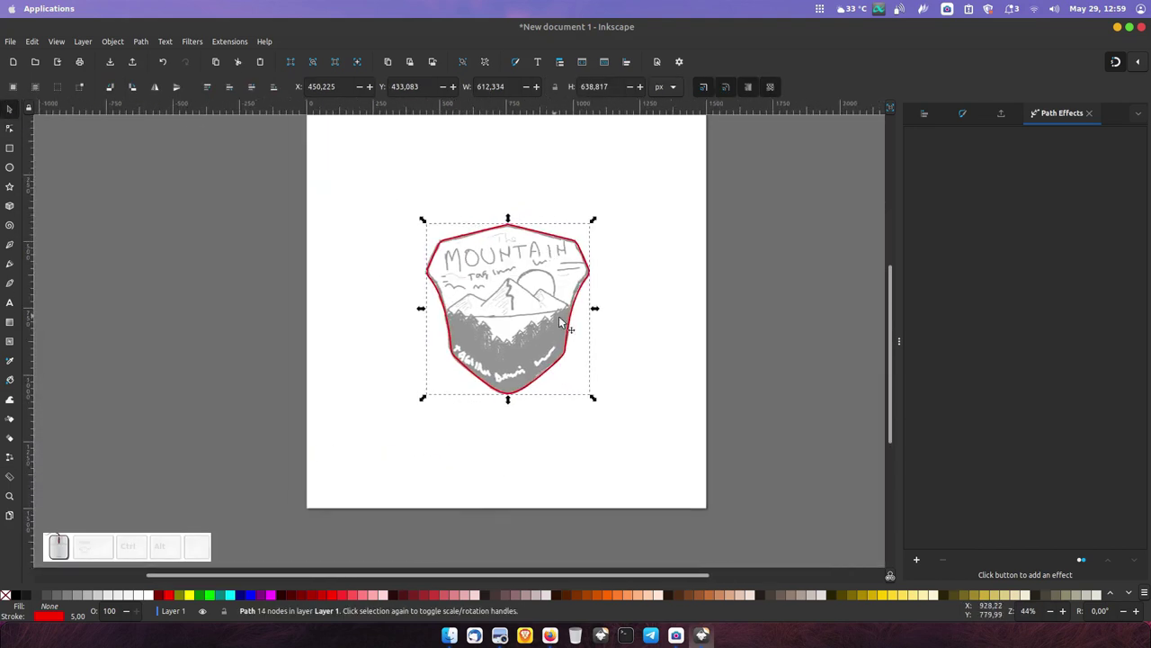
# Drag the pencil sketch to the right so it sits beside the red badge outline.
pyautogui.moveTo(571, 323); pyautogui.dragTo(573, 308)
pyautogui.click(571, 308)
pyautogui.moveTo(549, 312); pyautogui.dragTo(556, 324)
pyautogui.click(513, 333)
pyautogui.moveTo(509, 337); pyautogui.dragTo(555, 341)
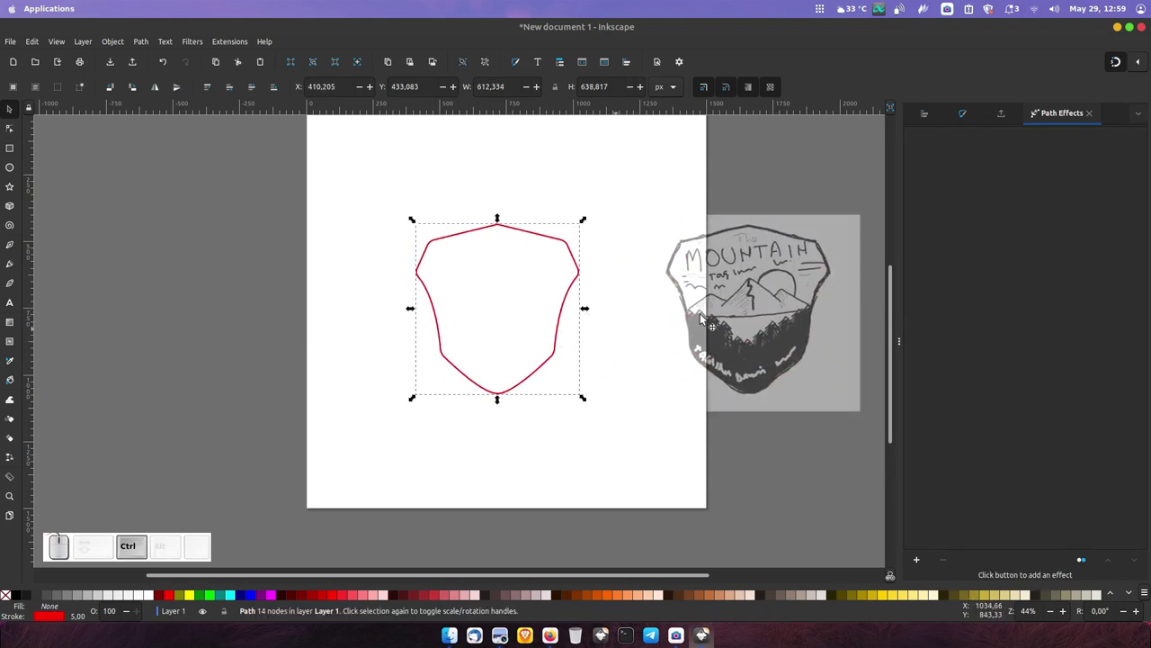
pyautogui.click(753, 315)
# Switch to the Pencil tool and zoom in close on the badge outline.
pyautogui.click(812, 323)
pyautogui.middleClick(533, 340)
pyautogui.middleClick(463, 304)
# Draw a closed freehand pine tree with jagged branches inside the shield outline.
pyautogui.moveTo(13, 270); pyautogui.dragTo(42, 267)
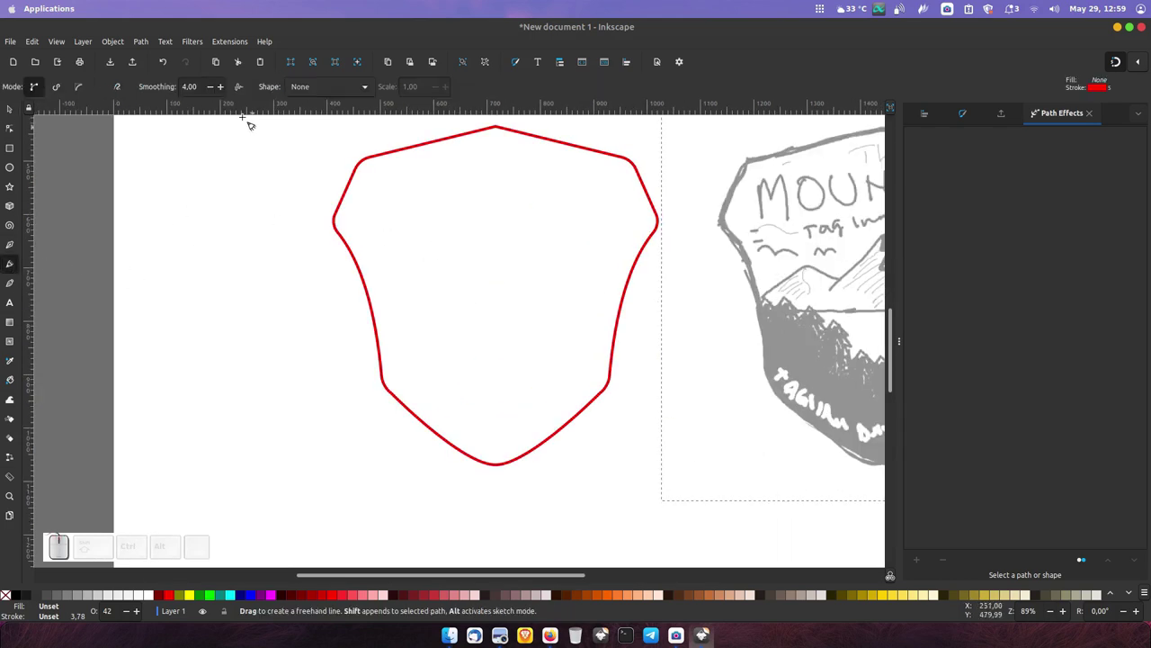
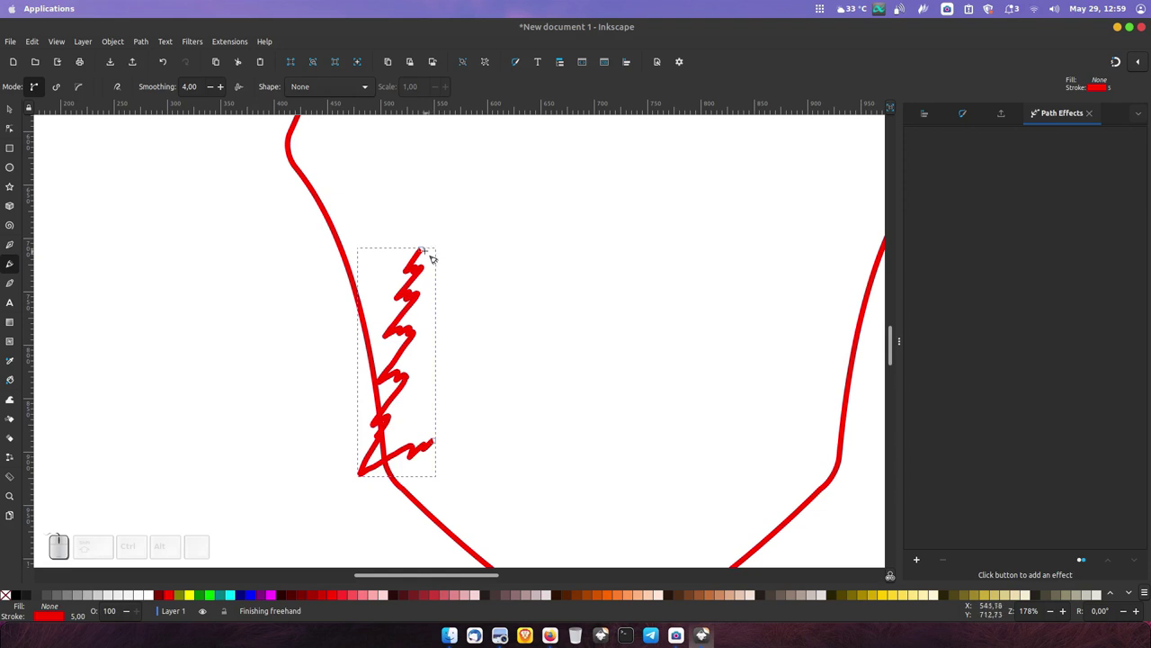
pyautogui.moveTo(433, 255); pyautogui.dragTo(457, 426)
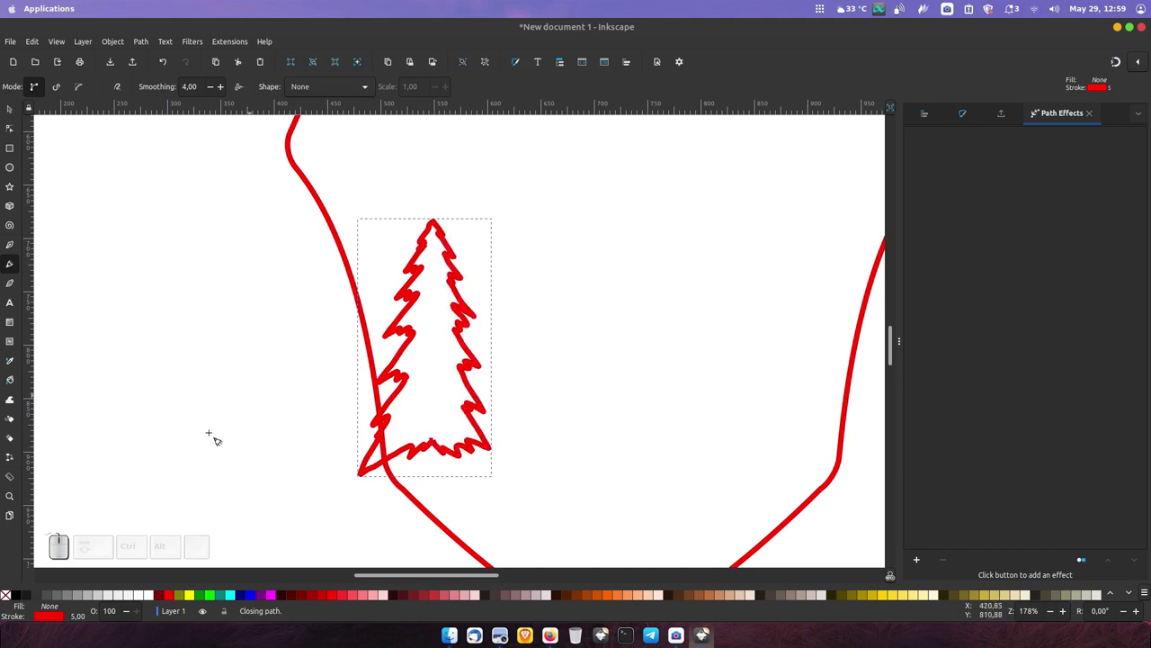
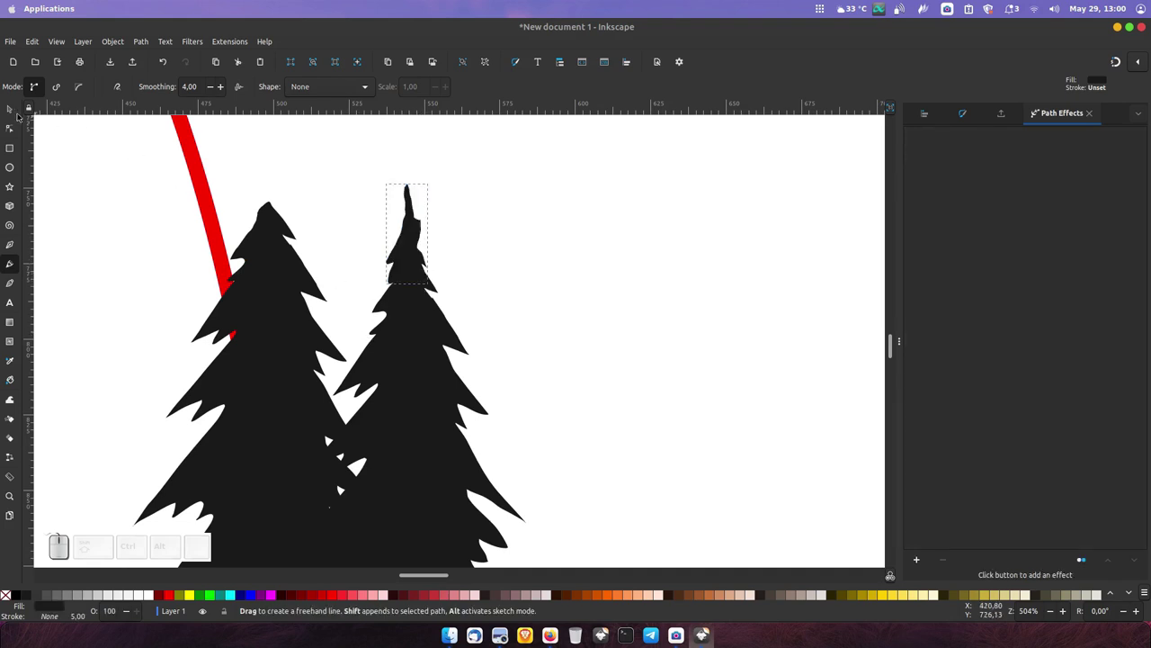
# Select the tree shapes together and combine them into one merged forest shape.
pyautogui.click(12, 114)
pyautogui.click(395, 345)
pyautogui.moveTo(142, 48); pyautogui.dragTo(175, 169)
pyautogui.click(190, 104)
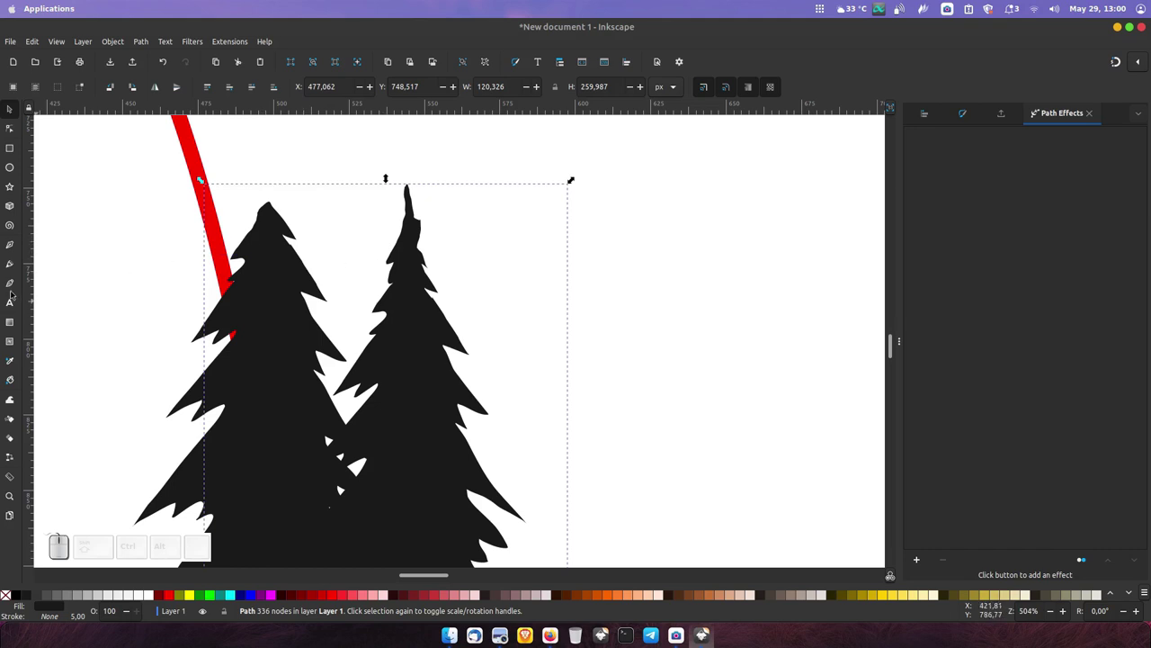
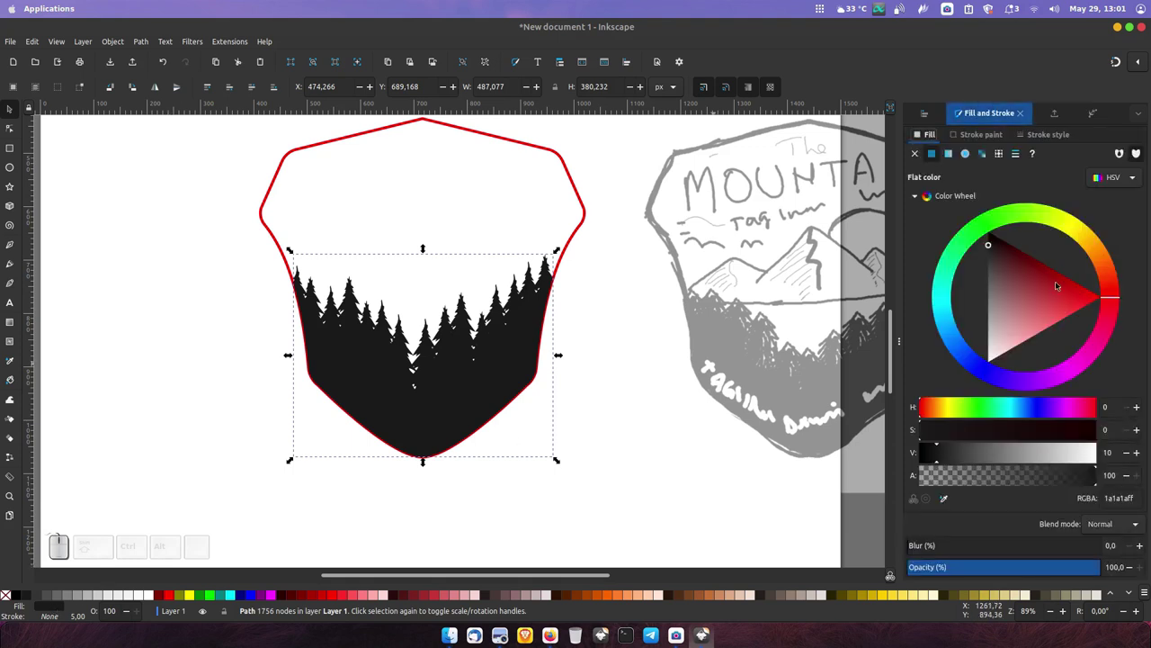
# Recolour the forest fill to dark maroon in Fill and Stroke.
pyautogui.click(1022, 271)
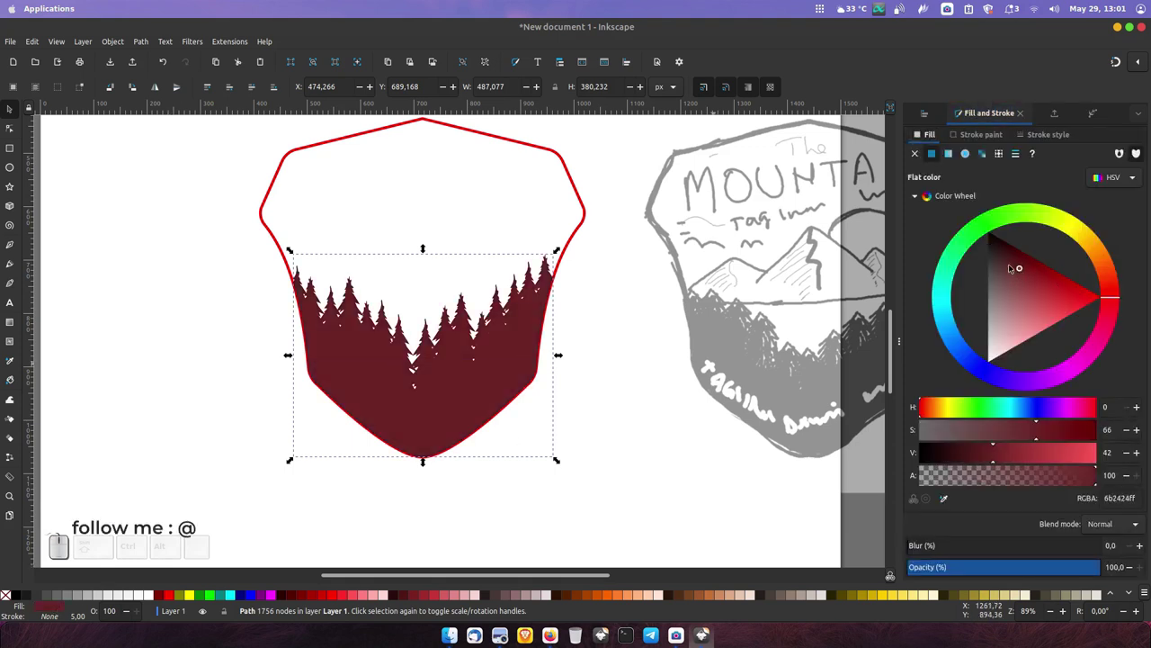
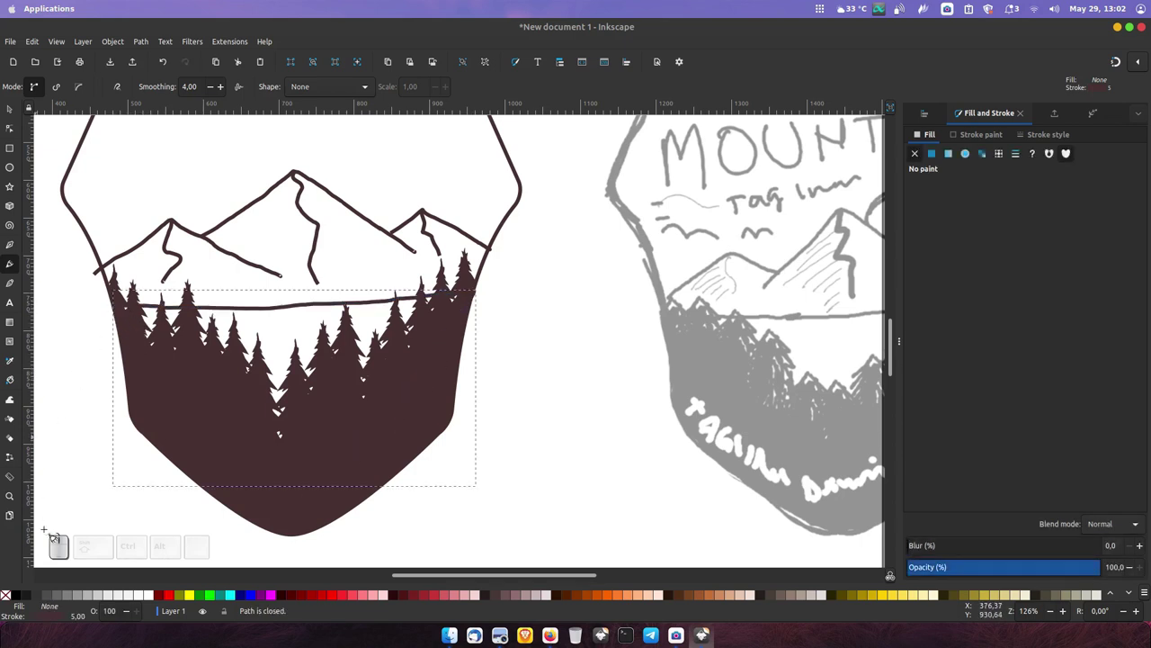
# Draw the lake shape below the tree line and give it a flat mint fill.
pyautogui.moveTo(9, 597); pyautogui.dragTo(31, 572)
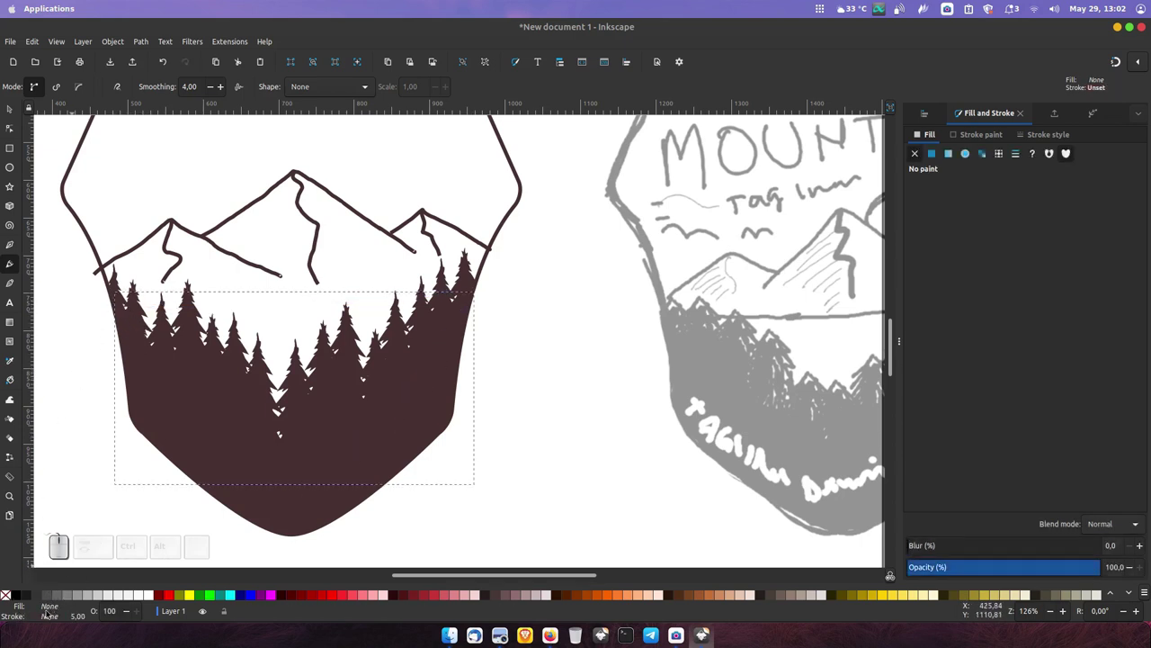
pyautogui.click(52, 609)
pyautogui.moveTo(937, 158); pyautogui.dragTo(976, 239)
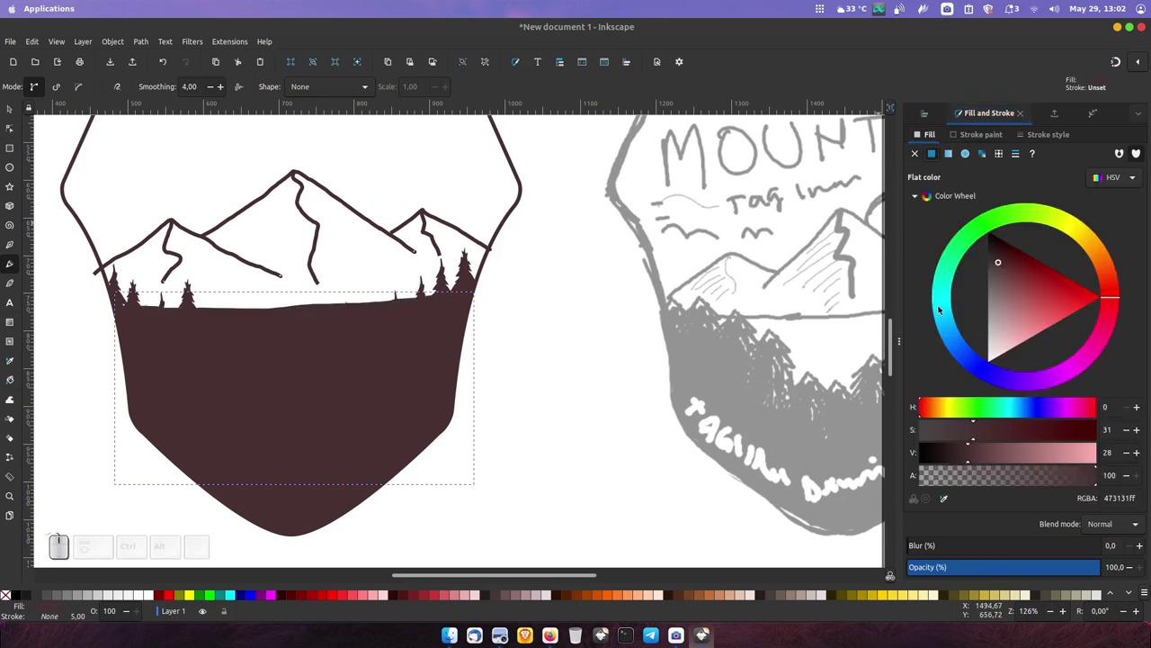
pyautogui.click(946, 304)
pyautogui.click(1027, 293)
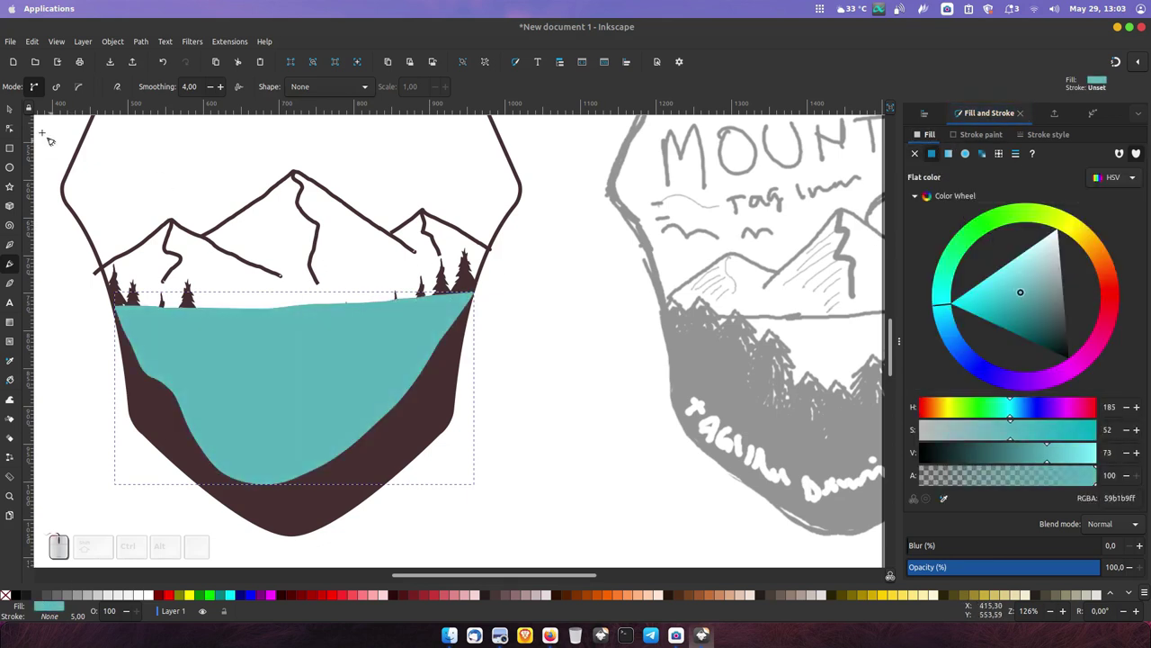
# Send the lake behind the forest, then start drawing the left mountain's filled shape.
pyautogui.click(19, 119)
pyautogui.click(258, 93)
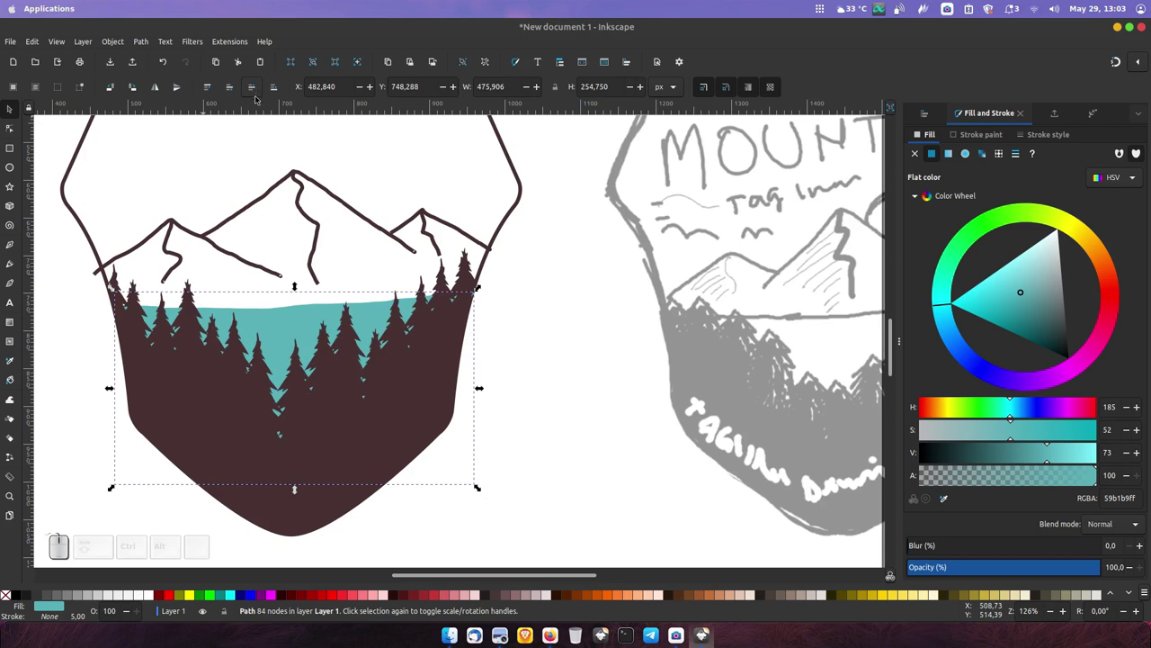
pyautogui.click(12, 268)
pyautogui.middleClick(132, 270)
pyautogui.click(175, 321)
pyautogui.moveTo(122, 349); pyautogui.dragTo(141, 355)
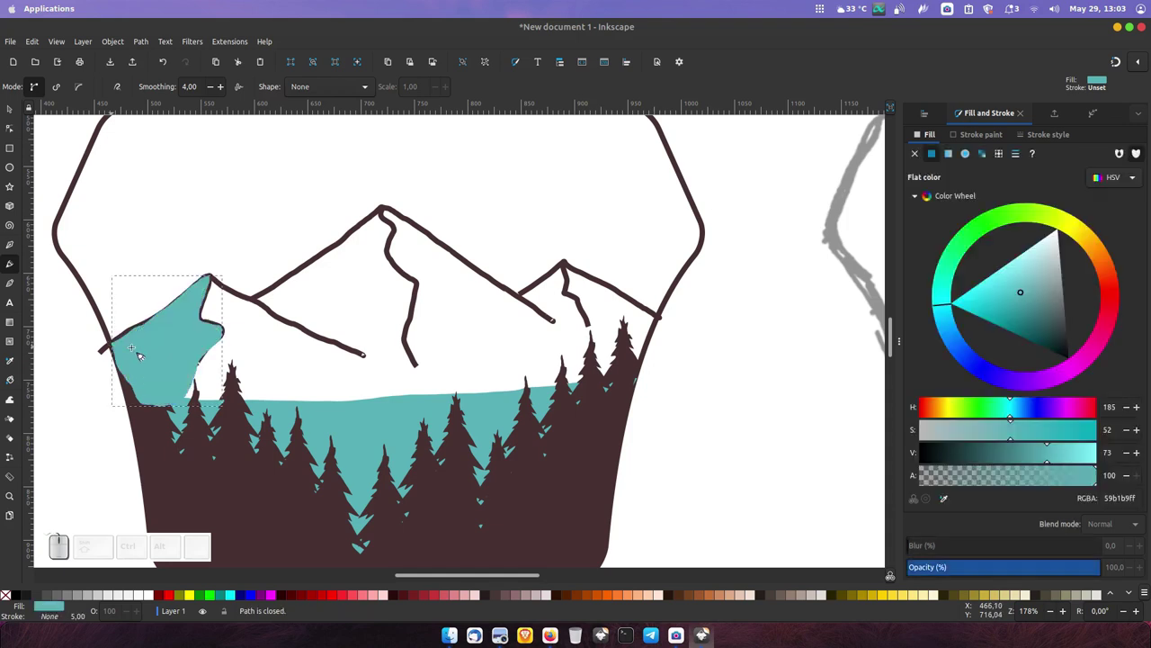
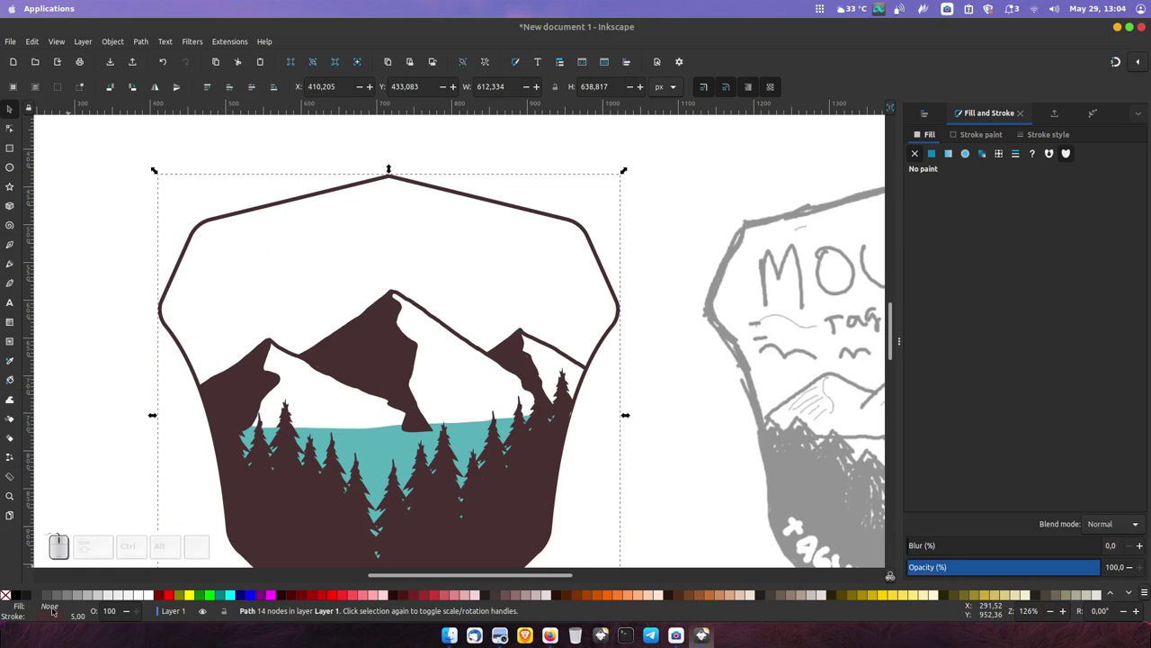
# Give the badge outline a flat orange fill (e88739) to form the sky.
pyautogui.click(54, 610)
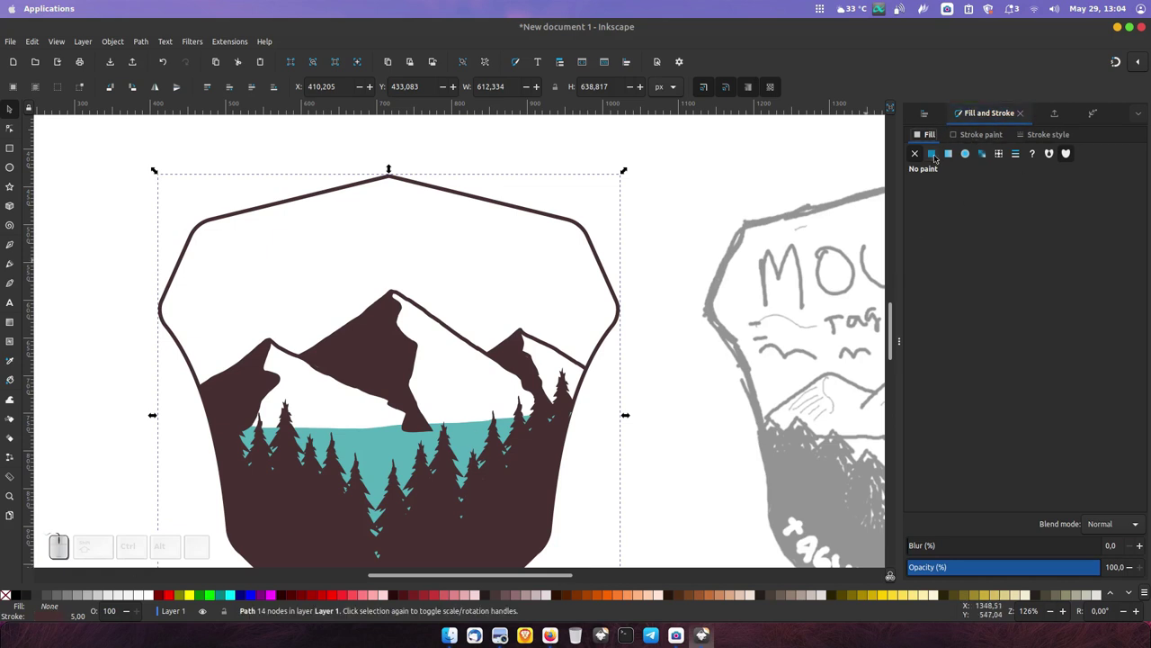
pyautogui.click(938, 161)
pyautogui.click(1103, 262)
pyautogui.click(1074, 285)
pyautogui.click(1066, 289)
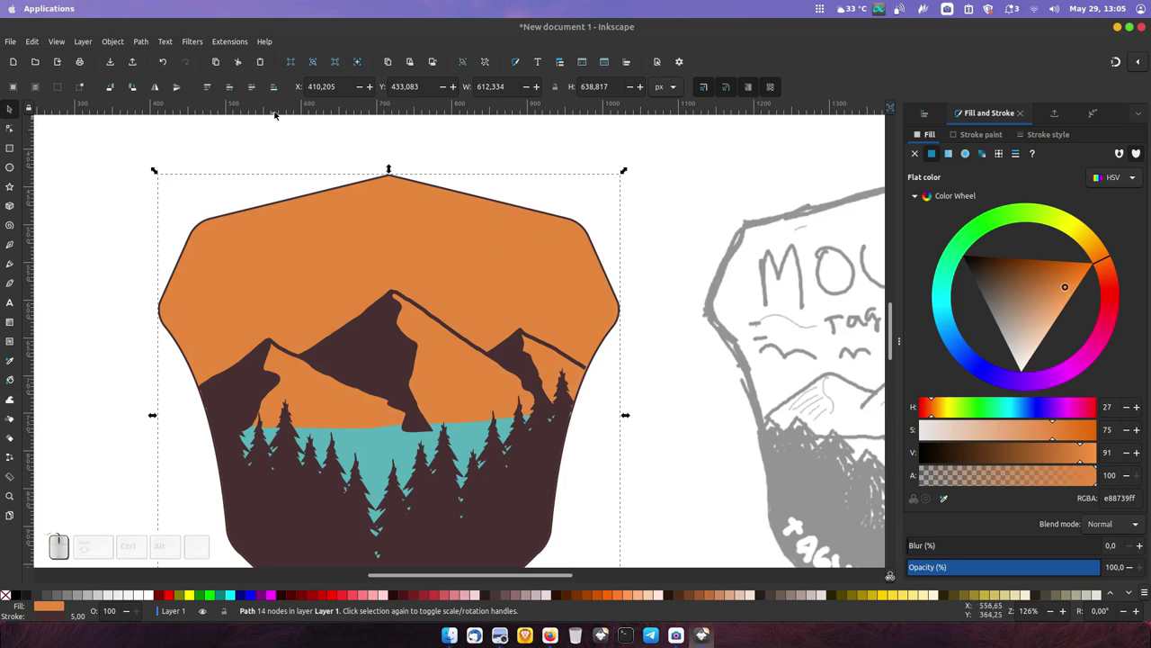
pyautogui.click(276, 92)
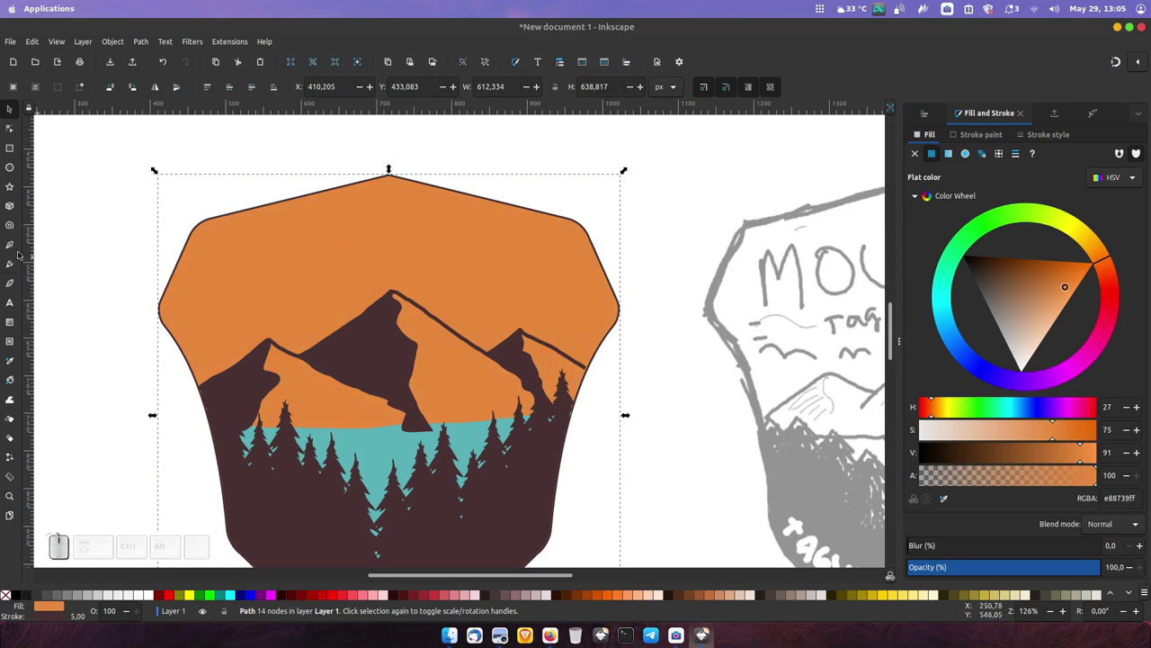
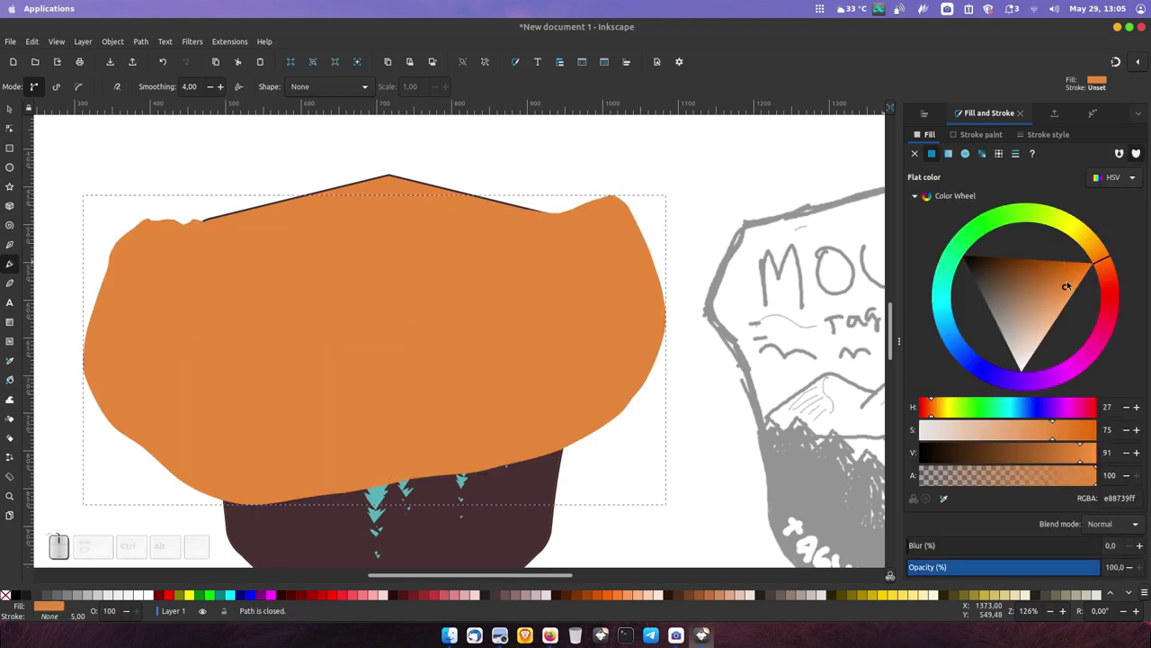
# Lighten the new sky band's orange in Fill and Stroke.
pyautogui.click(1062, 297)
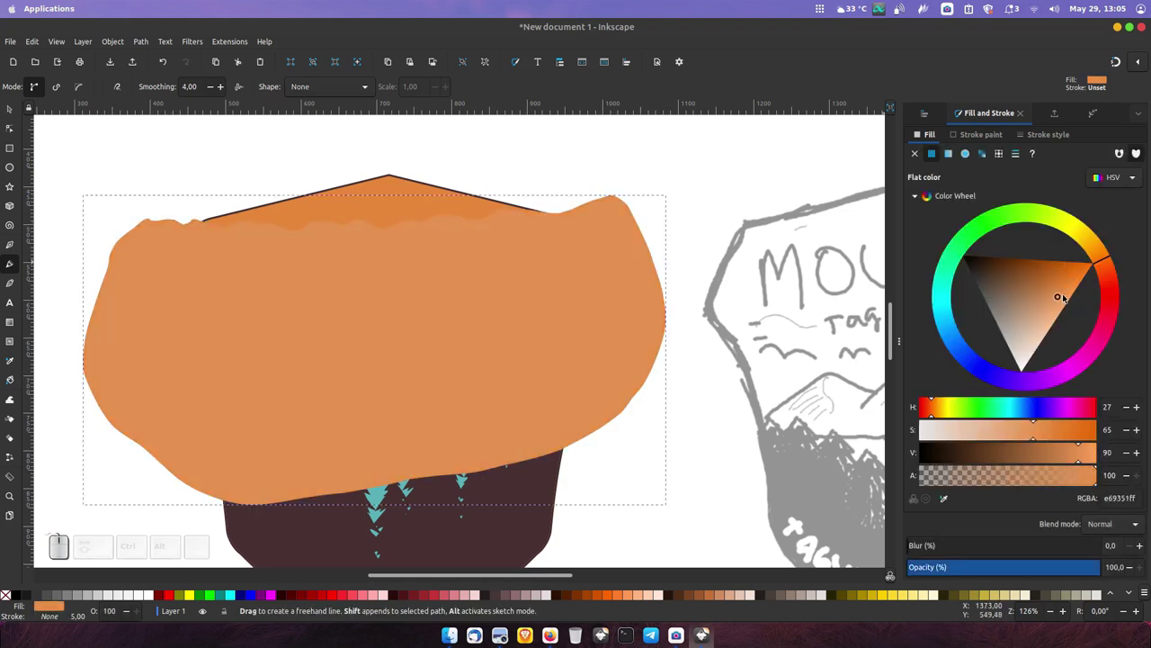
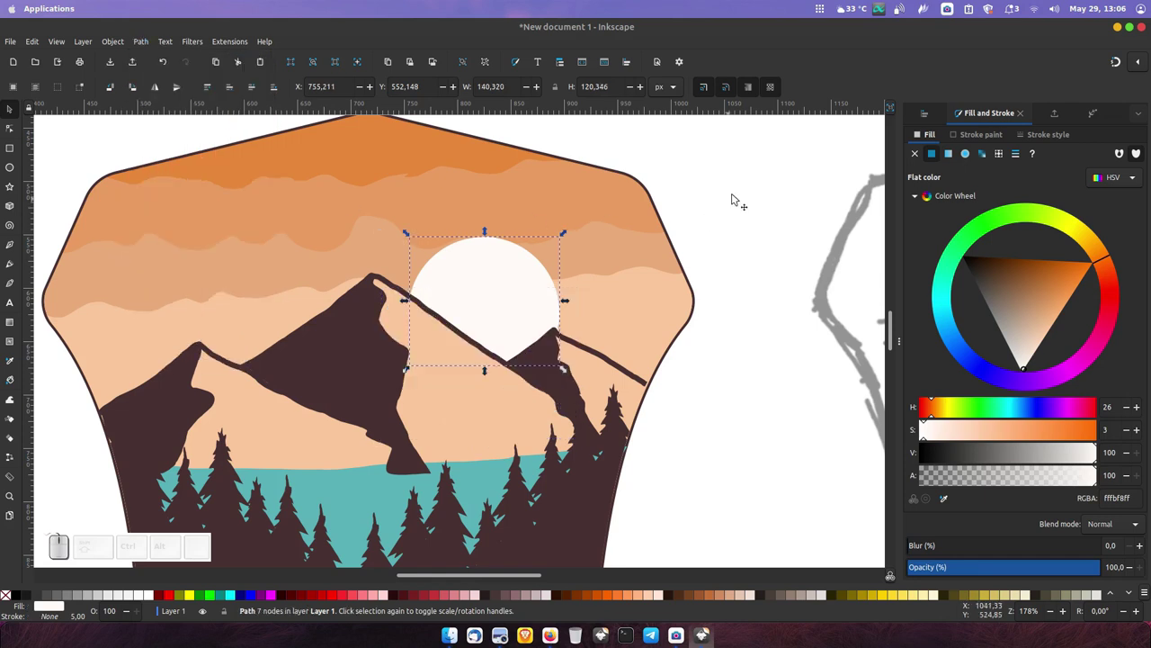
# Zoom out and paste the palette swatch column beside the badge.
pyautogui.moveTo(688, 238); pyautogui.dragTo(527, 295)
pyautogui.press('shift+-')
pyautogui.click(435, 357)
pyautogui.click(416, 343)
pyautogui.click(395, 180)
pyautogui.middleClick(395, 183)
pyautogui.moveTo(431, 352); pyautogui.dragTo(275, 338)
pyautogui.moveTo(275, 338); pyautogui.dragTo(298, 339)
pyautogui.moveTo(298, 339); pyautogui.dragTo(225, 306)
pyautogui.middleClick(225, 306)
# Adjust the view around the whole badge and select the badge background shape.
pyautogui.moveTo(215, 334); pyautogui.dragTo(262, 352)
pyautogui.click(272, 308)
pyautogui.middleClick(277, 177)
pyautogui.moveTo(262, 160); pyautogui.dragTo(243, 378)
pyautogui.click(241, 392)
pyautogui.click(447, 210)
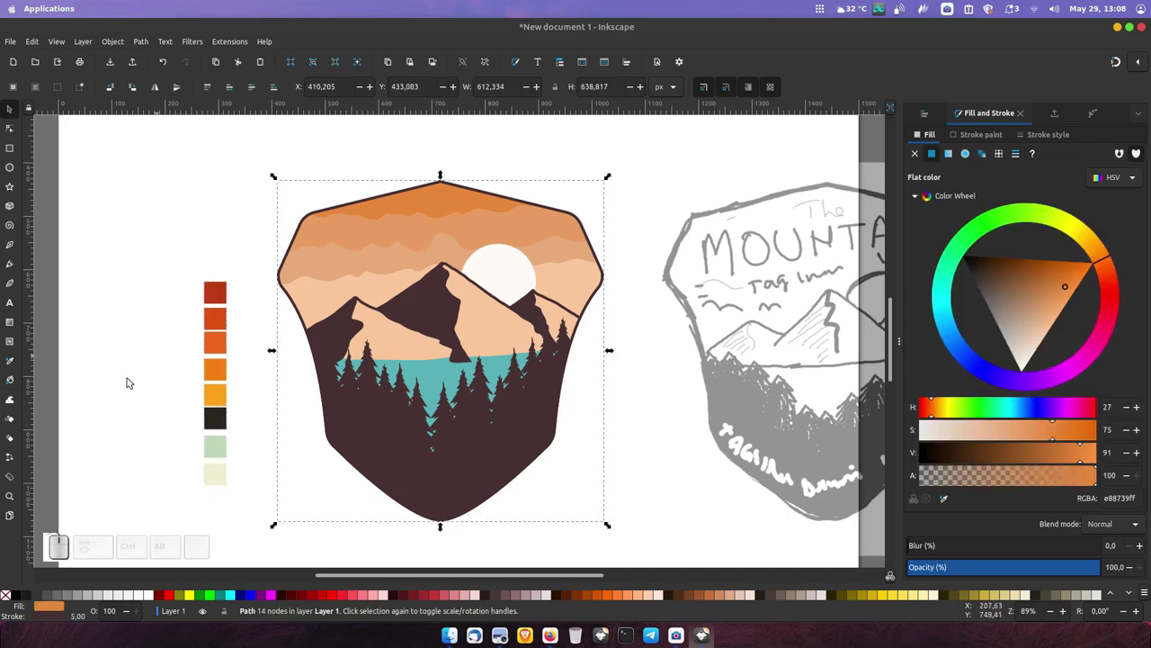
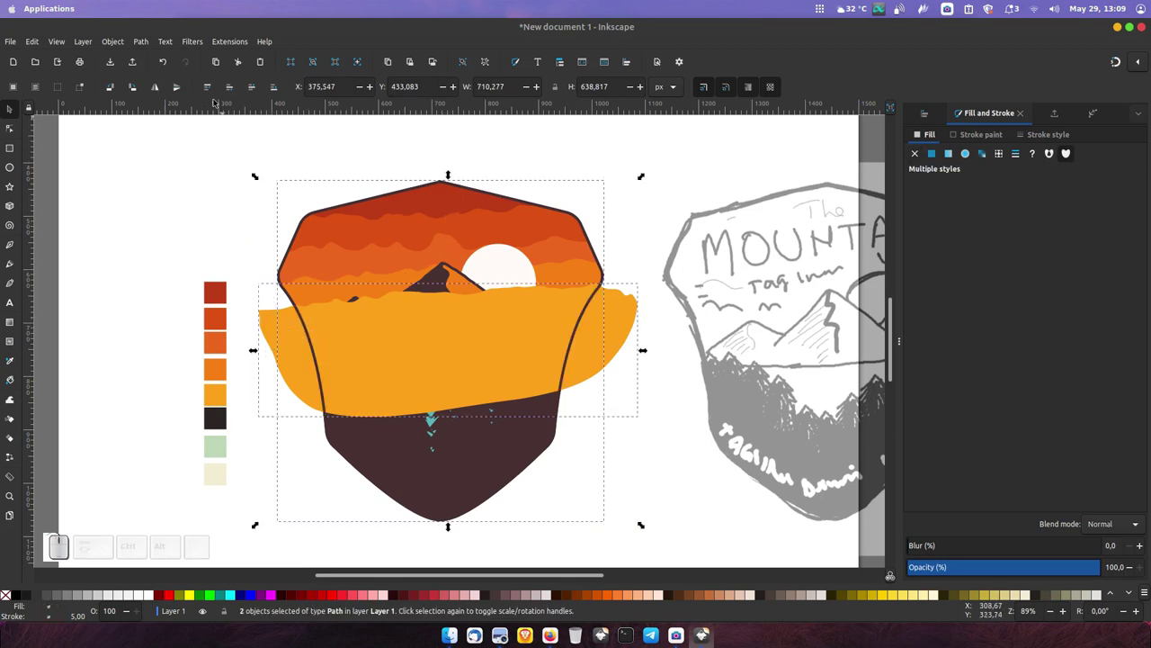
# Lower the golden shape in the stacking order so it sits behind the mountains.
pyautogui.moveTo(142, 46); pyautogui.dragTo(283, 217)
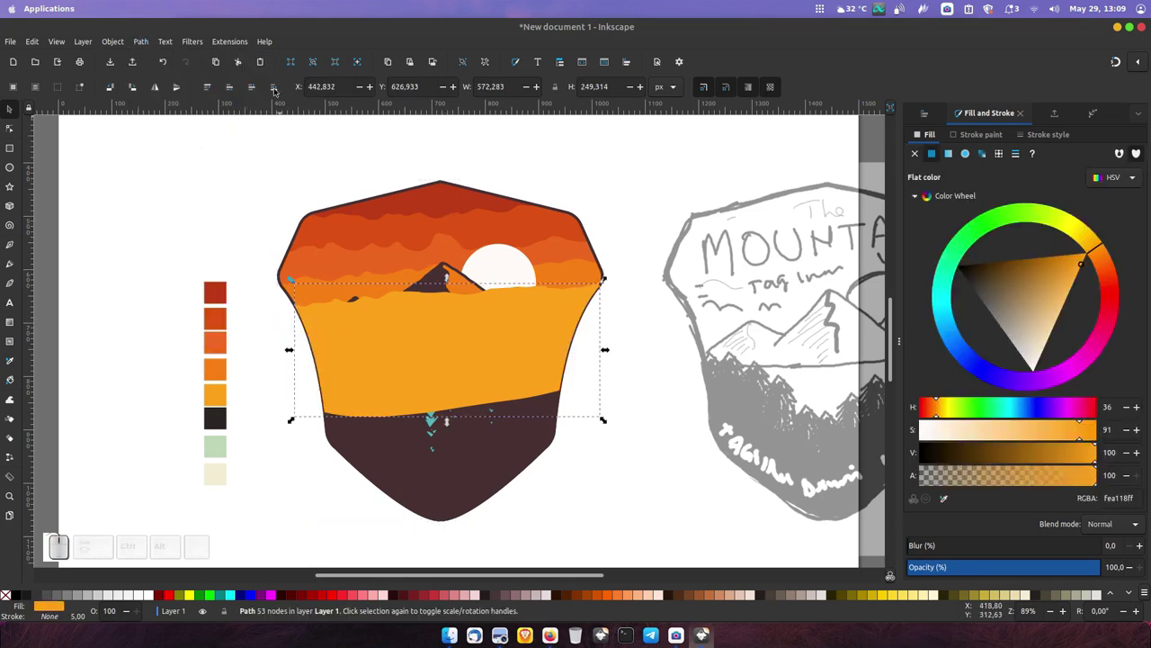
pyautogui.moveTo(266, 96); pyautogui.dragTo(239, 92)
pyautogui.click(234, 96)
pyautogui.click(233, 98)
pyautogui.click(234, 99)
pyautogui.click(234, 101)
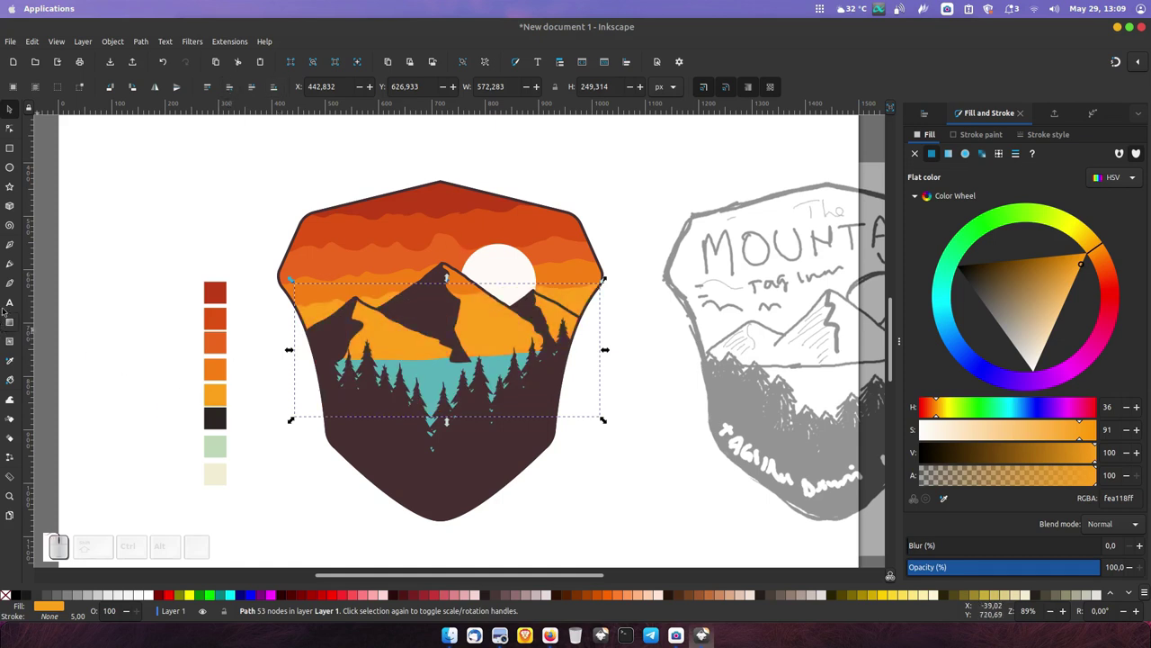
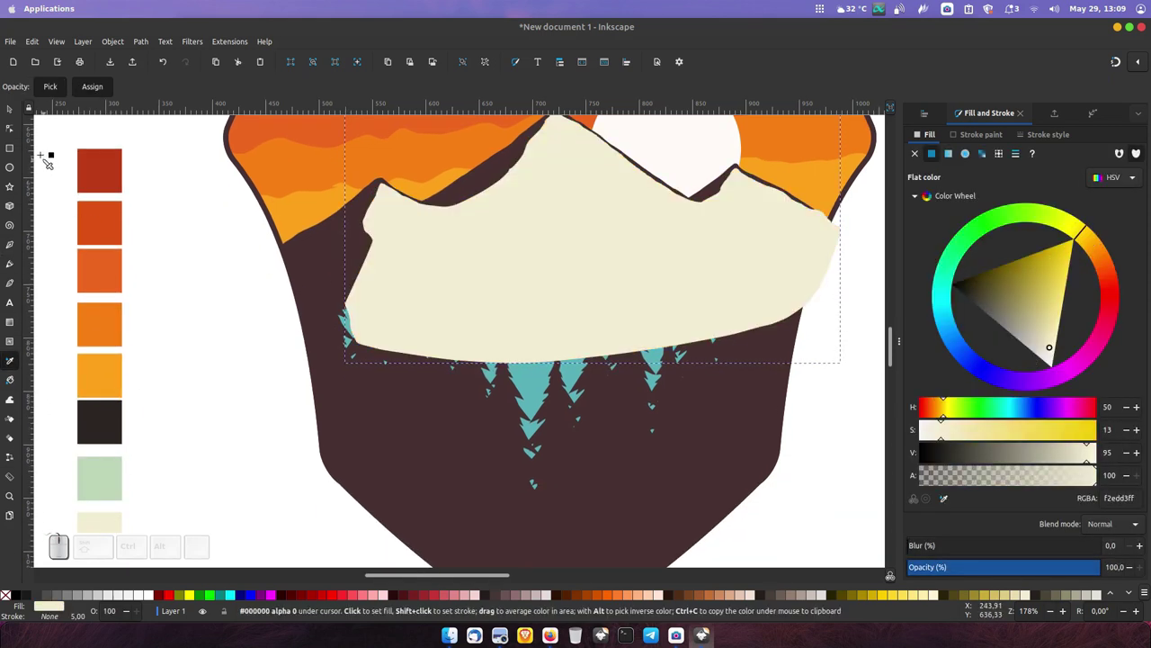
# Sample palette colours onto the shapes and select the cream mountain face.
pyautogui.click(18, 123)
pyautogui.click(259, 91)
pyautogui.click(259, 89)
pyautogui.click(260, 90)
pyautogui.click(261, 88)
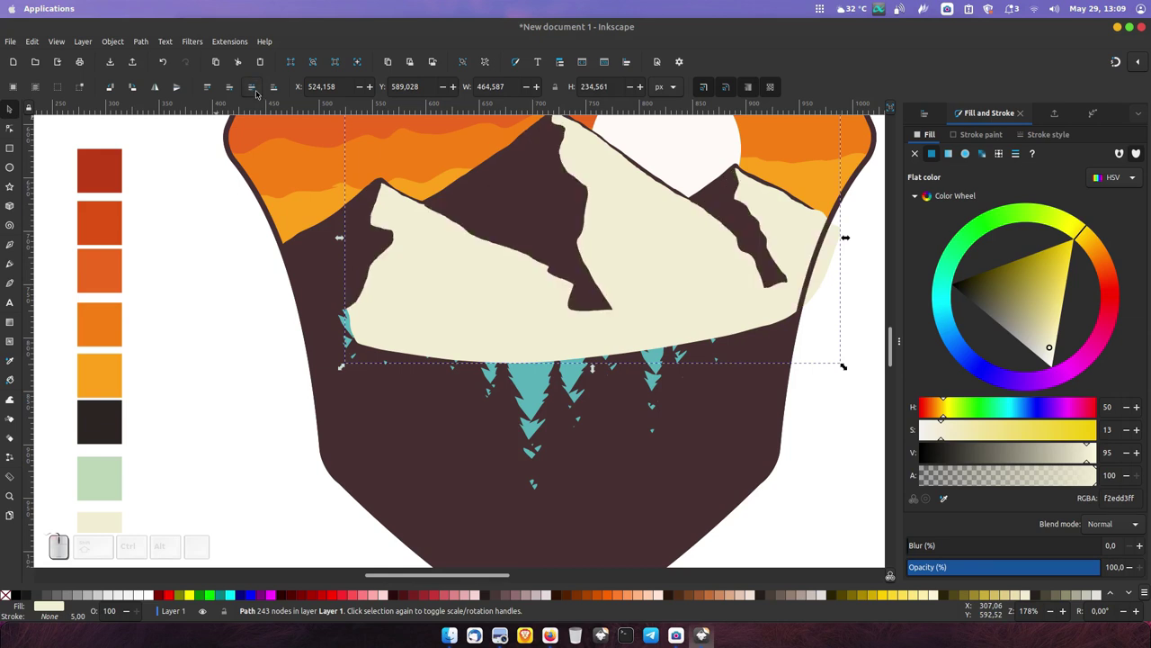
# Reorder the teal lake and dark forest so the forest sits in front, then deselect.
pyautogui.click(537, 386)
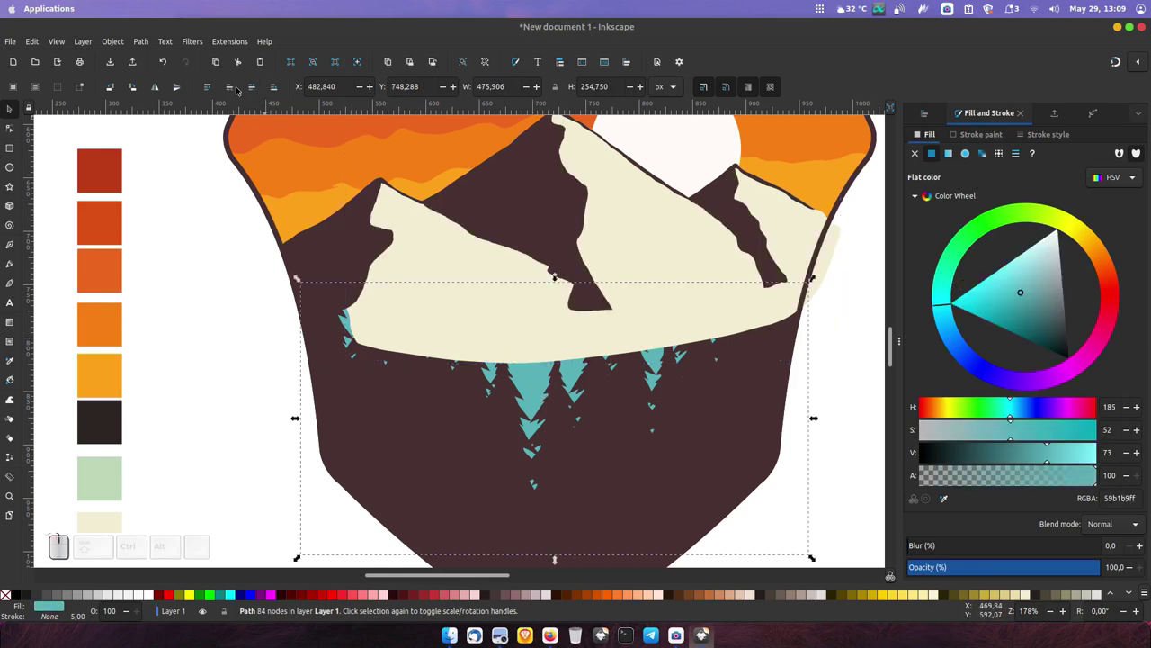
pyautogui.click(234, 91)
pyautogui.click(237, 93)
pyautogui.doubleClick(238, 94)
pyautogui.click(366, 438)
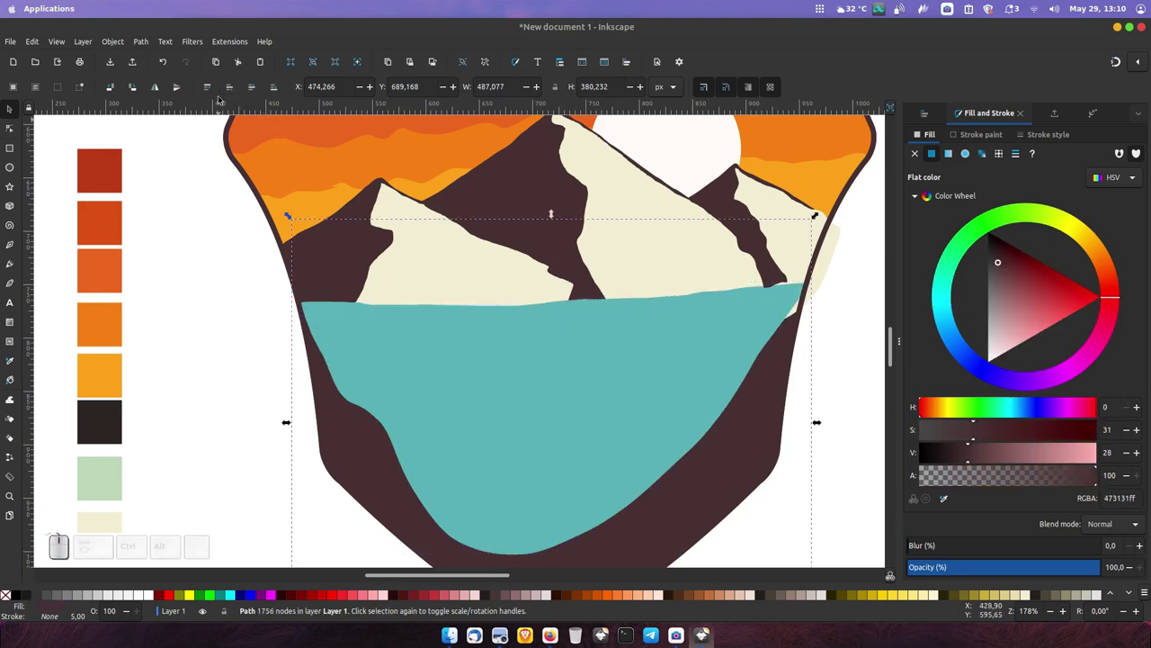
pyautogui.doubleClick(211, 93)
pyautogui.press('shift+-')
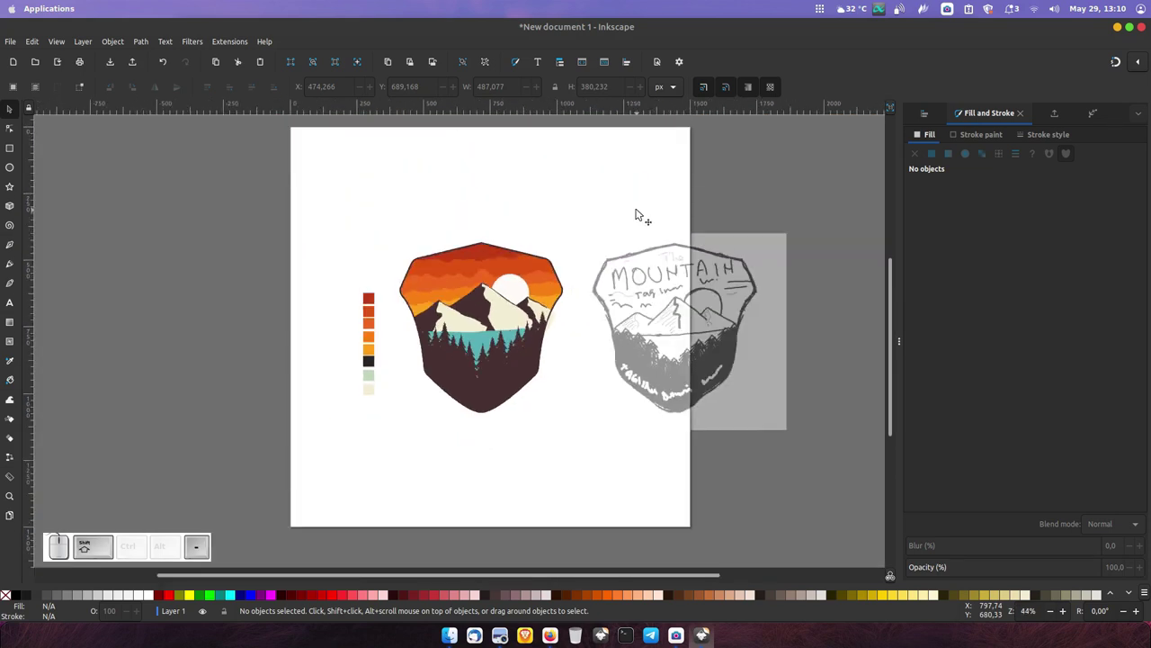
# Fit the page, zoom back onto the badge, and duplicate the badge outline with Ctrl+D.
pyautogui.press('shift+-')
pyautogui.moveTo(486, 302); pyautogui.dragTo(461, 352)
pyautogui.middleClick(462, 356)
pyautogui.middleClick(457, 347)
pyautogui.middleClick(454, 340)
pyautogui.click(622, 199)
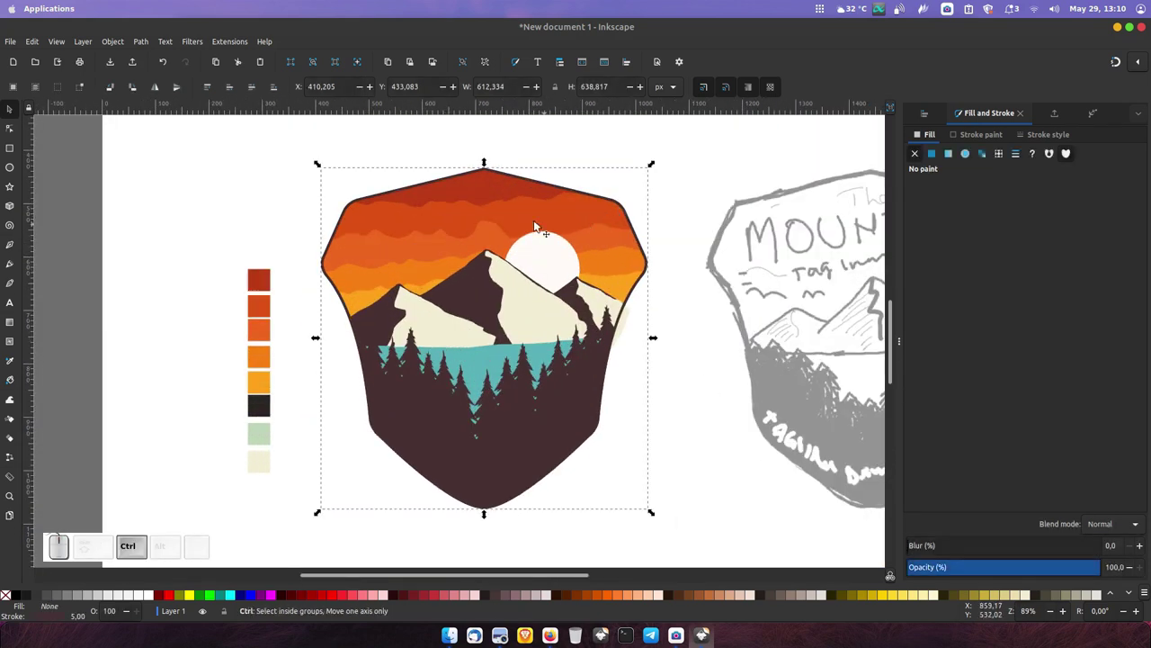
pyautogui.press('ctrl+d')
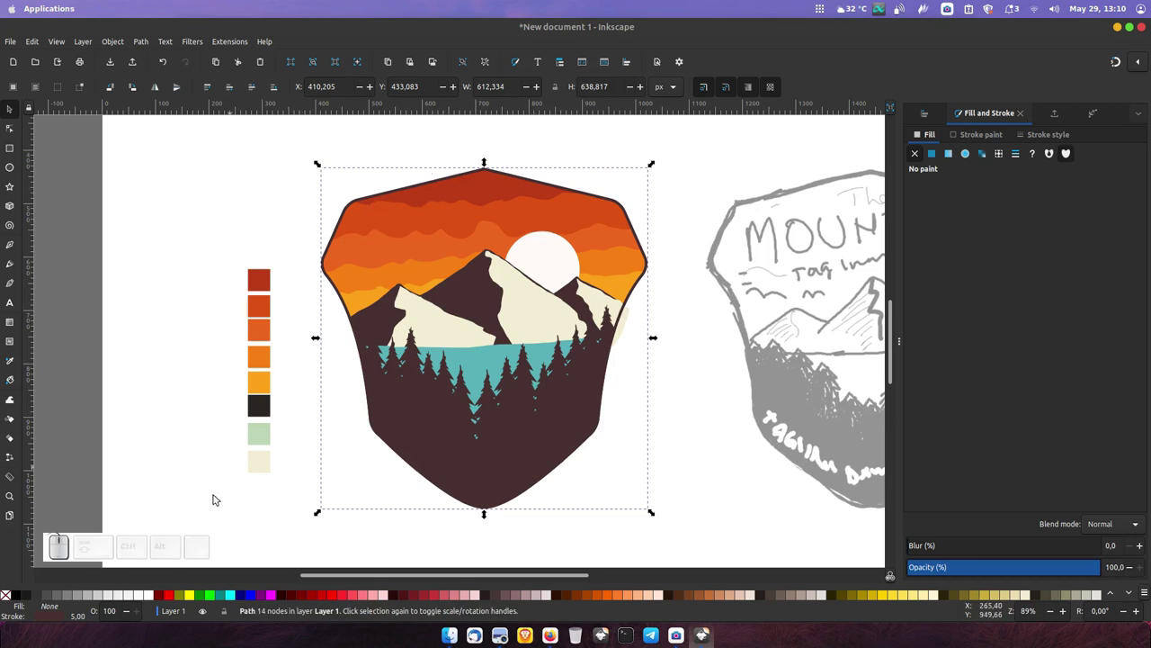
# Enlarge the duplicated outline with Path > Outset so it frames the whole badge.
pyautogui.moveTo(145, 48); pyautogui.dragTo(165, 217)
pyautogui.click(180, 252)
pyautogui.moveTo(144, 46); pyautogui.dragTo(150, 199)
pyautogui.moveTo(175, 250); pyautogui.dragTo(170, 87)
pyautogui.click(144, 46)
pyautogui.click(170, 246)
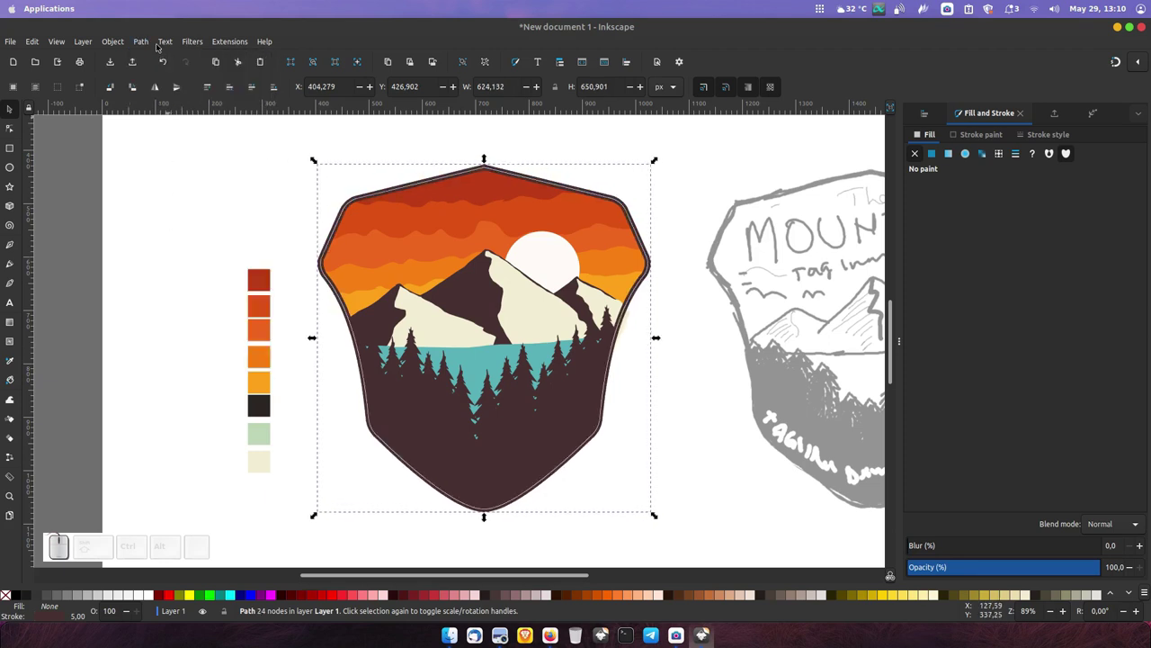
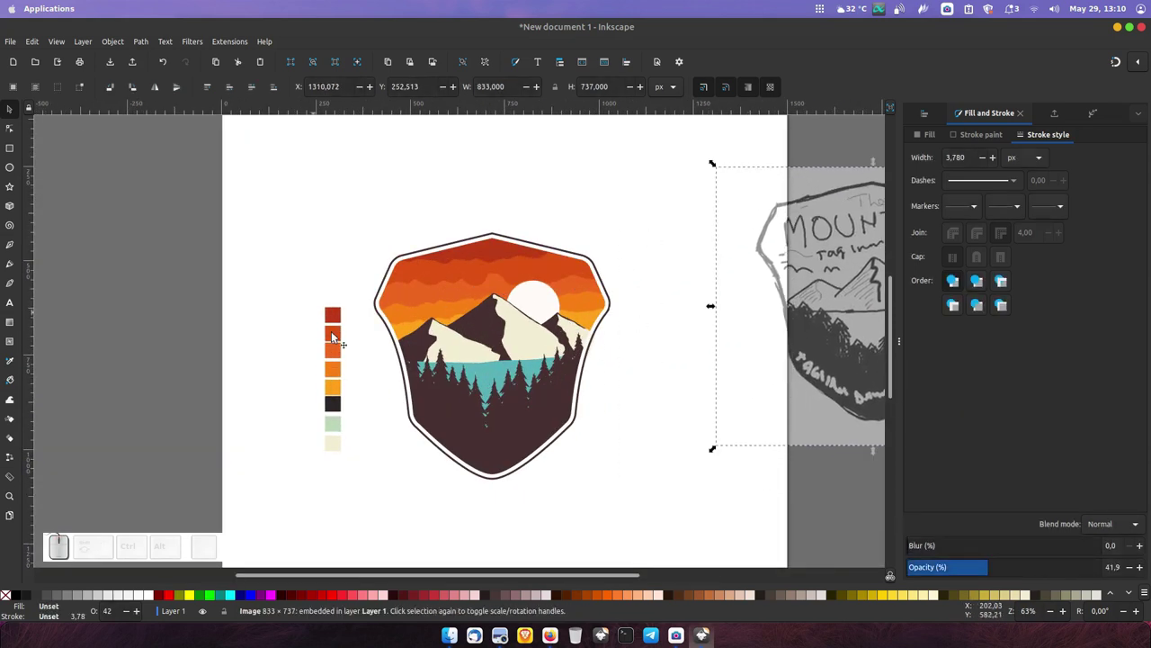
# Select the colour-swatch group holding the mint swatch for the lake.
pyautogui.click(339, 332)
pyautogui.click(335, 334)
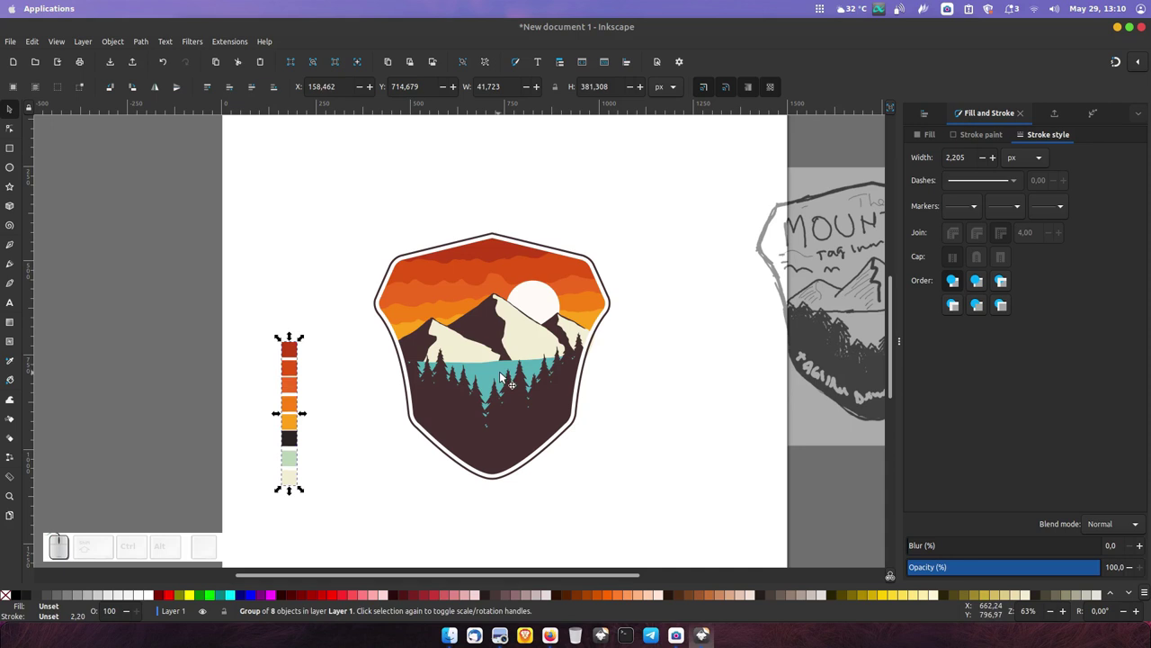
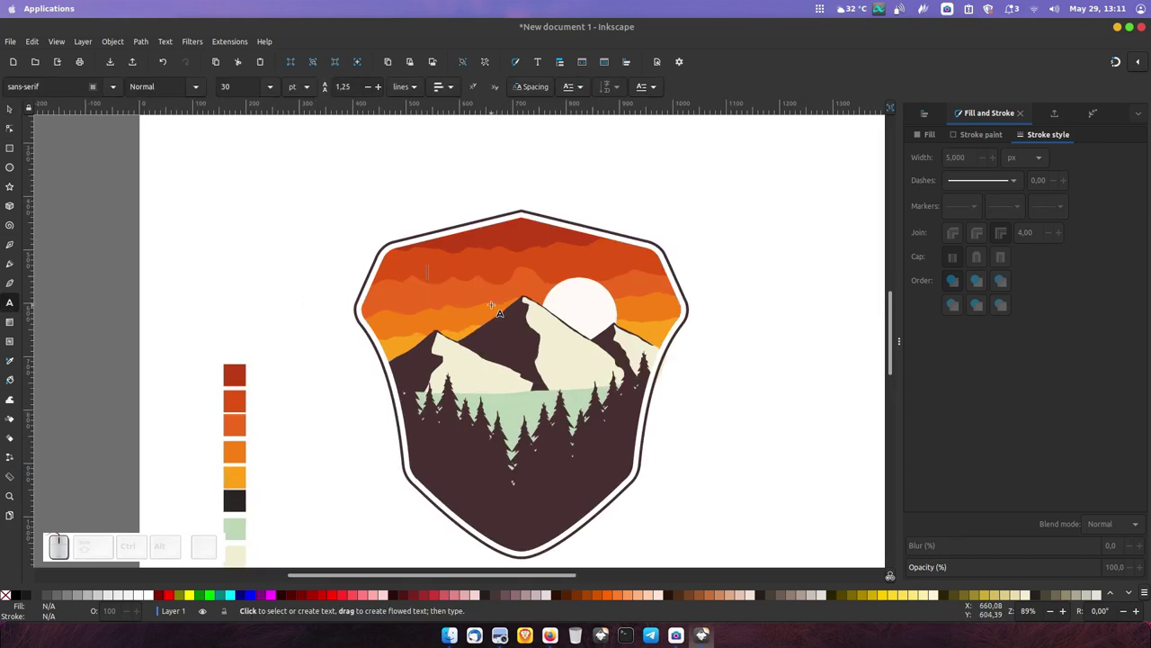
# Start typing the MOUNTAIN title in capitals across the orange sky.
pyautogui.press('Caps_Lock')
pyautogui.press('m')
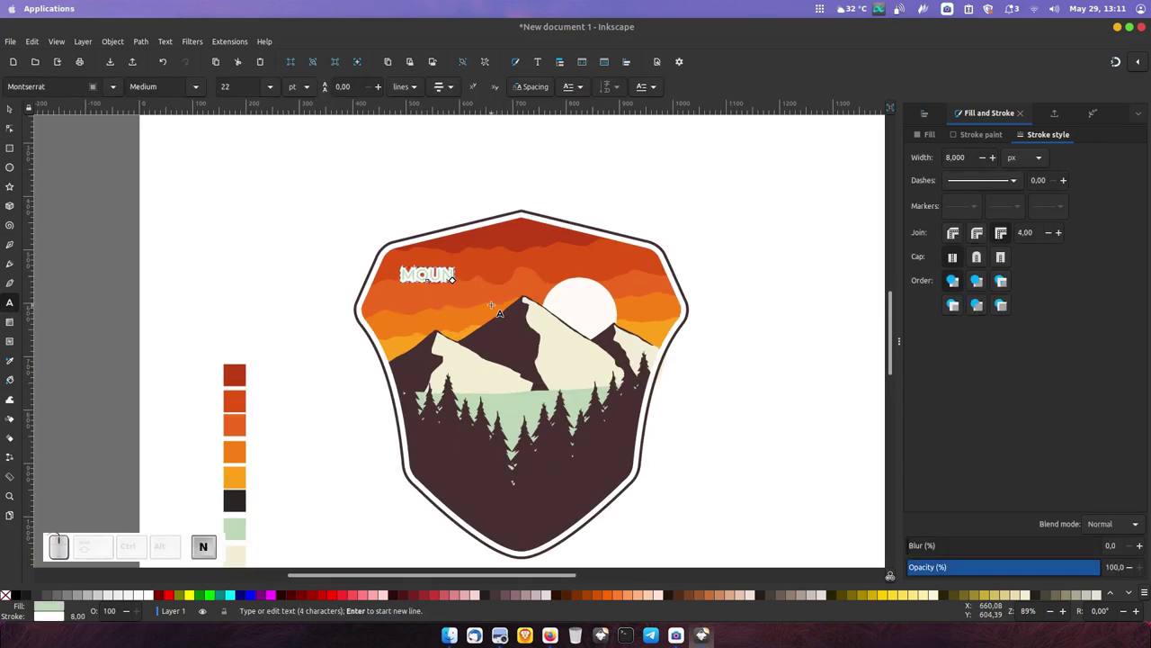
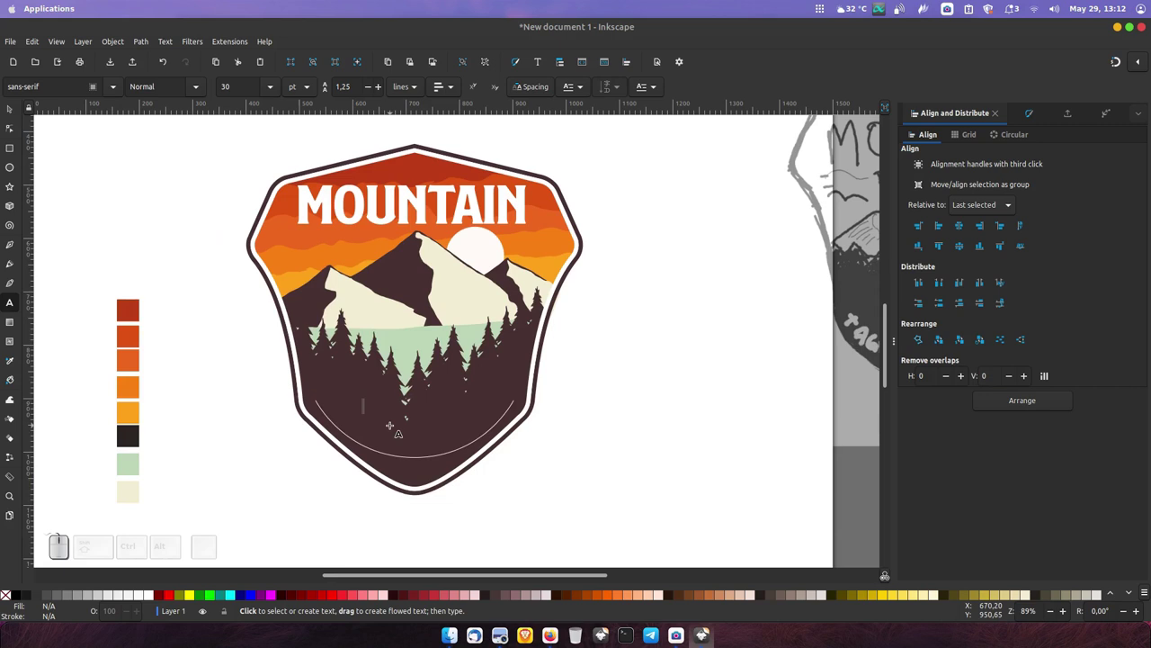
# Finish the location text KALIMANTAN BARAT, INDONESIA and set it to Montserrat.
pyautogui.press('space')
pyautogui.press(',')
pyautogui.press('space')
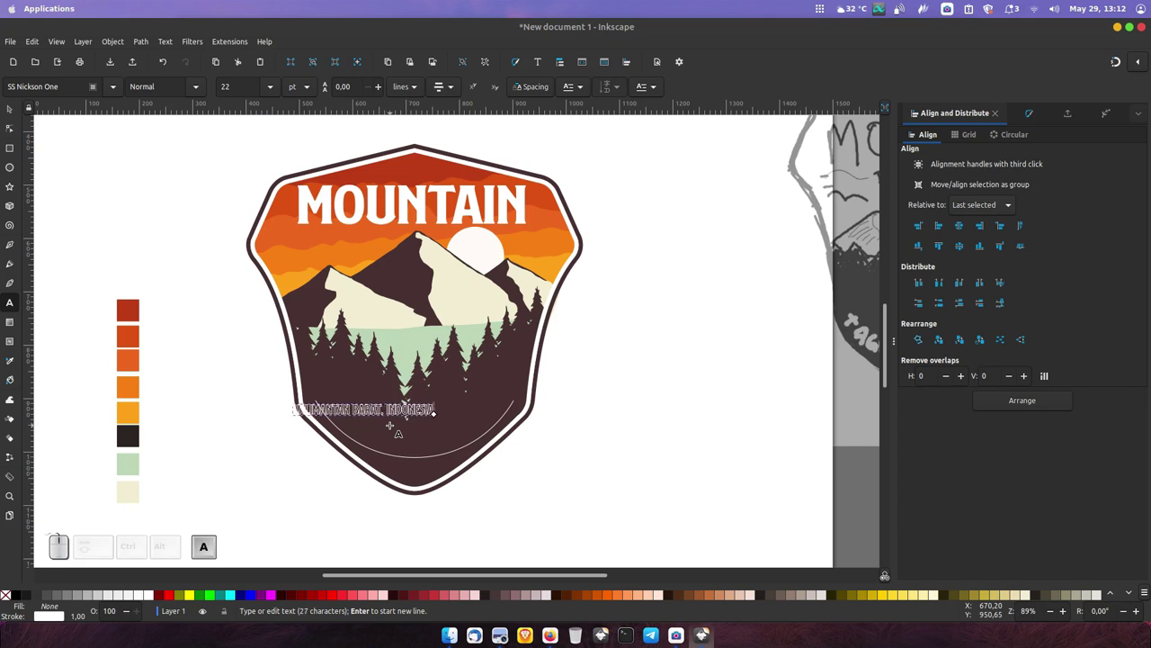
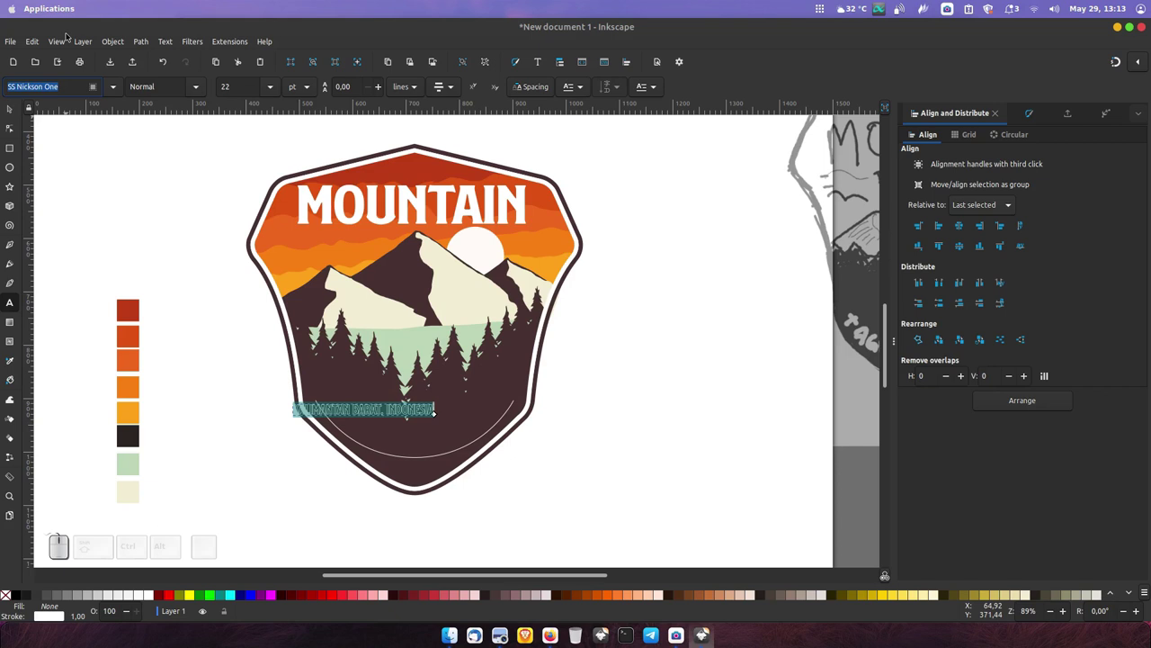
pyautogui.click(36, 130)
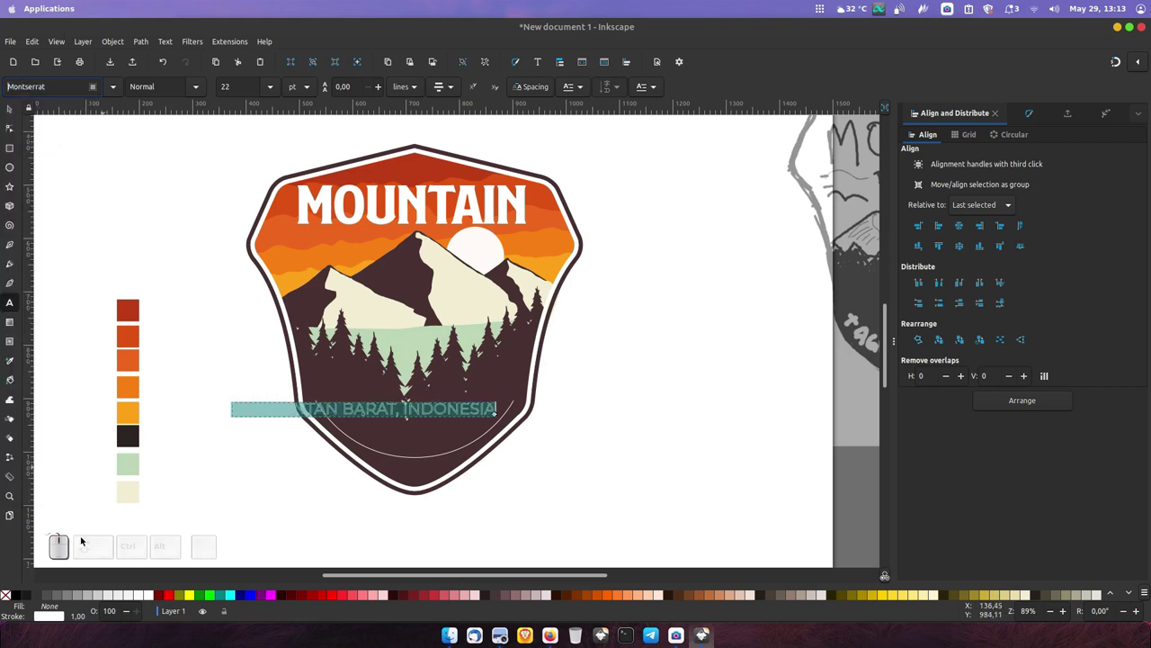
# Colour the location text orange with the Dropper, make it Semi-Bold and adjust letter spacing.
pyautogui.click(12, 601)
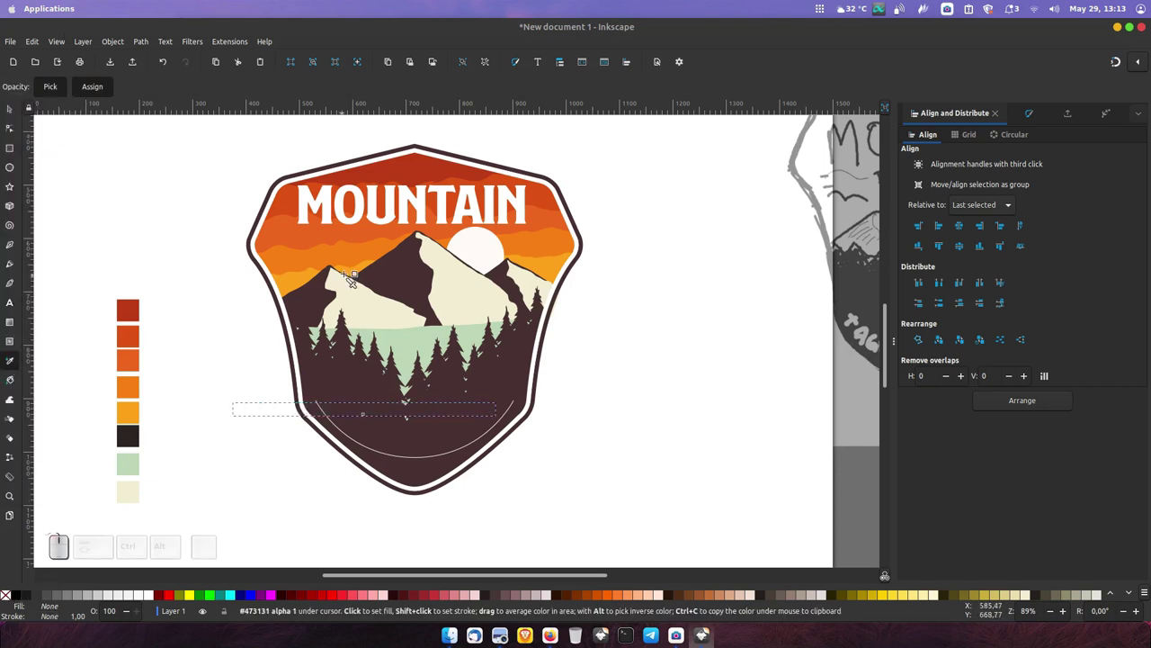
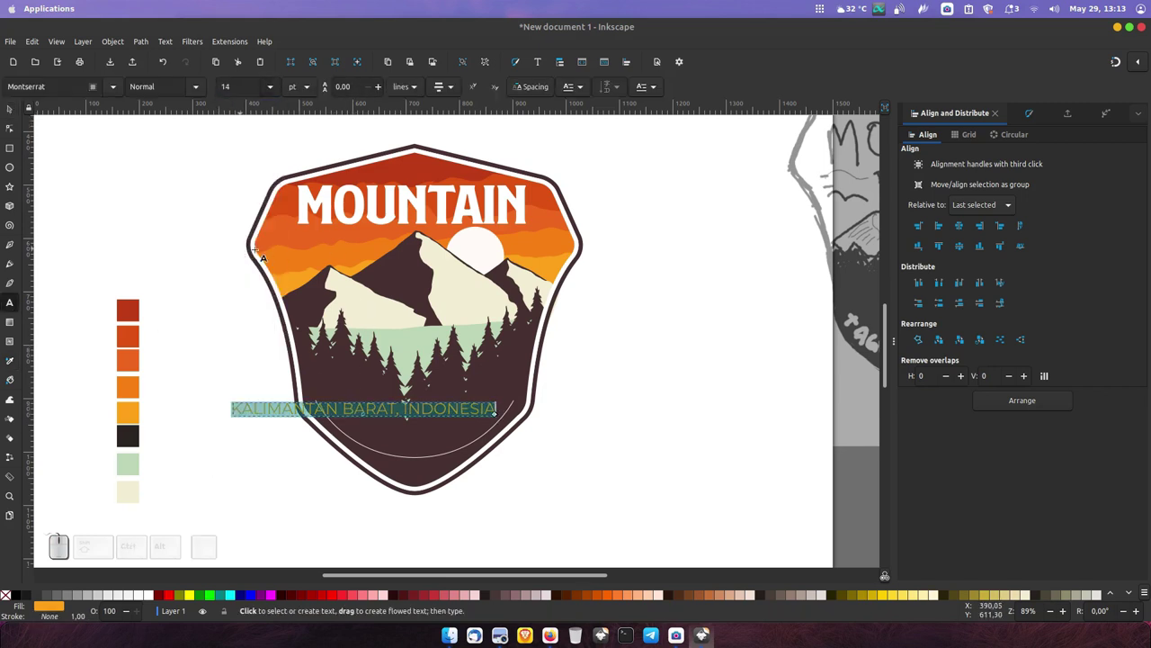
pyautogui.moveTo(198, 93); pyautogui.dragTo(199, 219)
pyautogui.click(178, 273)
pyautogui.click(540, 91)
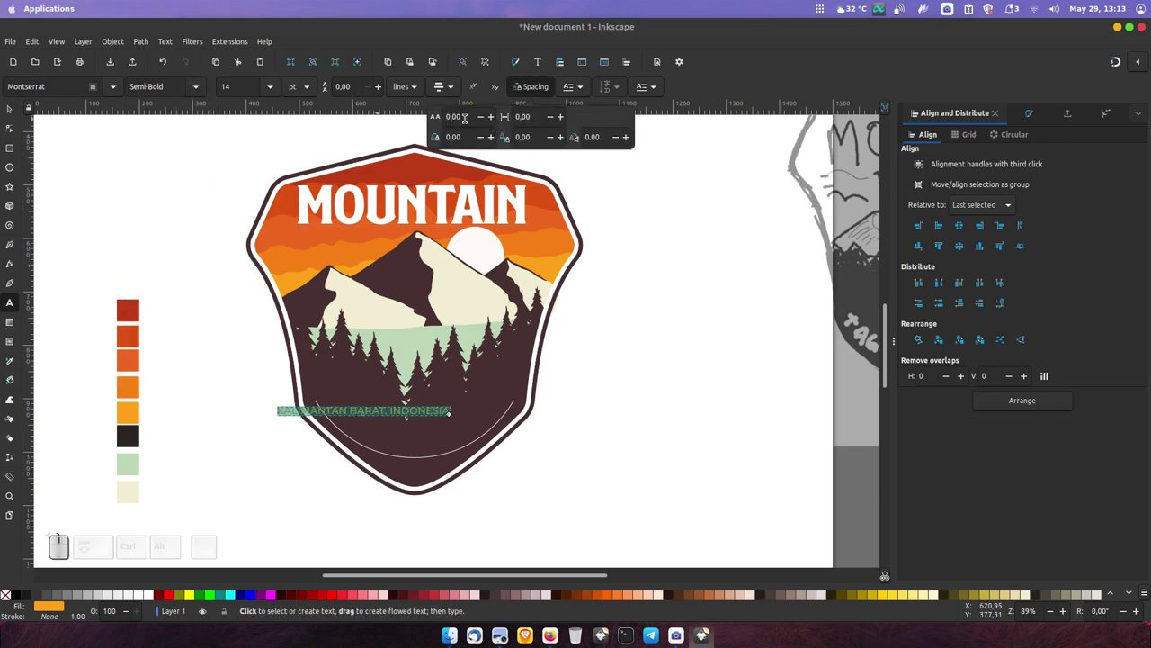
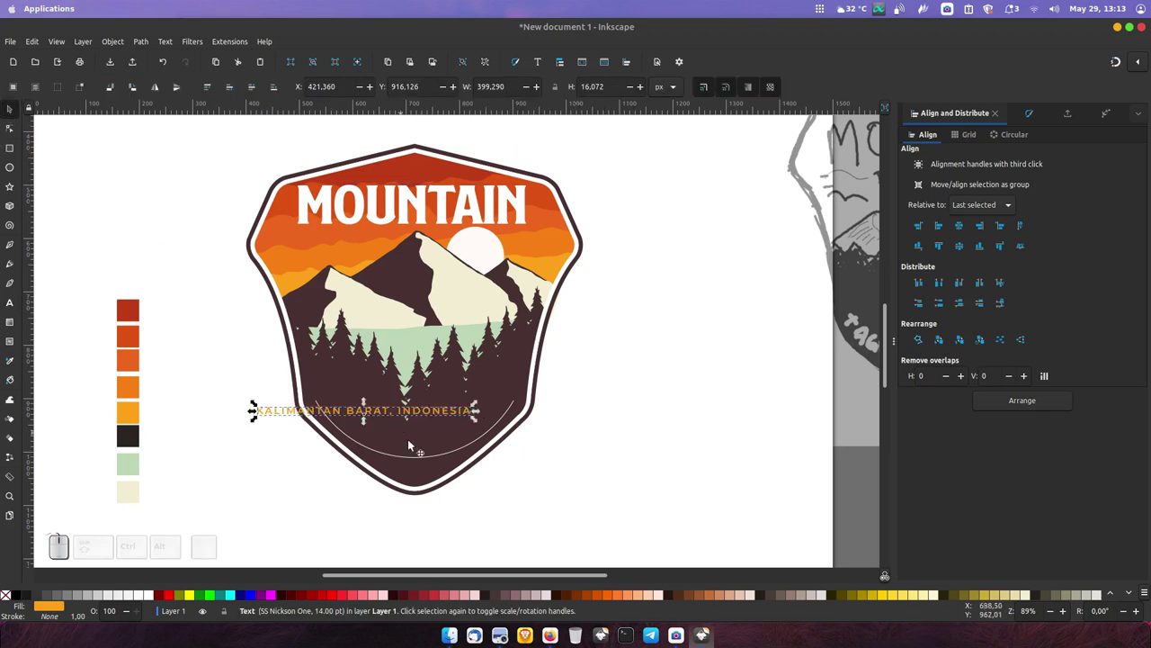
# Put the location text on the arc path so it curves along it.
pyautogui.click(419, 460)
pyautogui.moveTo(169, 47); pyautogui.dragTo(203, 110)
pyautogui.click(621, 360)
pyautogui.moveTo(514, 405); pyautogui.dragTo(389, 468)
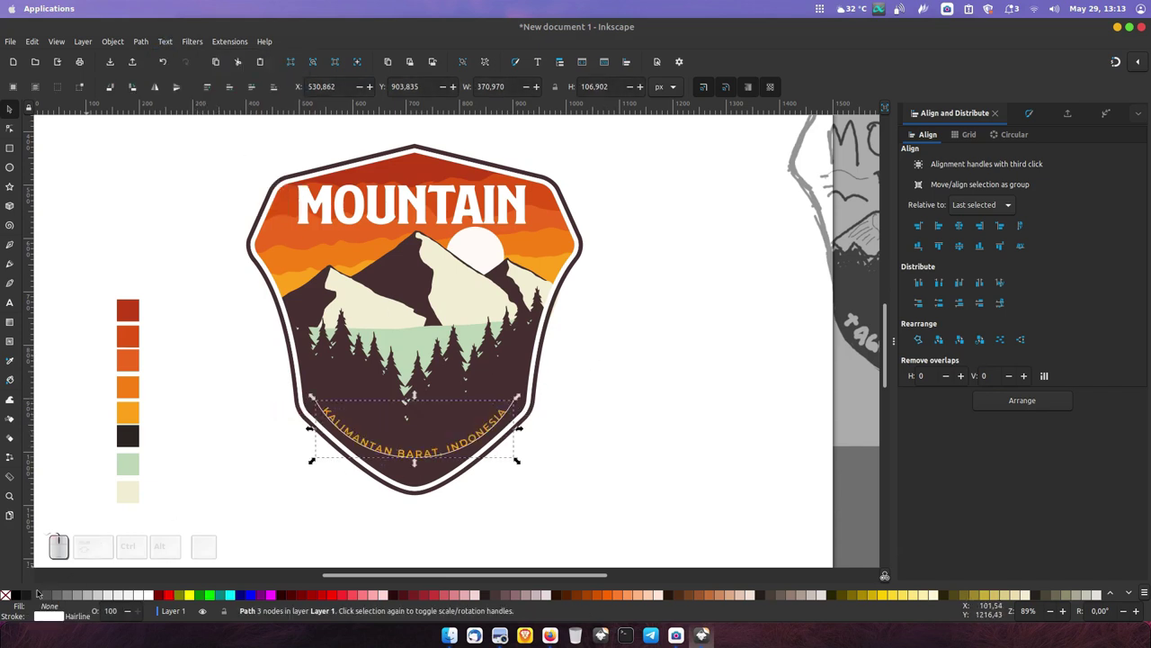
# Select the dark mountain and forest shapes to darken them to near-black brown.
pyautogui.moveTo(11, 602); pyautogui.dragTo(205, 466)
pyautogui.moveTo(216, 470); pyautogui.dragTo(251, 445)
pyautogui.click(369, 373)
pyautogui.moveTo(33, 47); pyautogui.dragTo(197, 345)
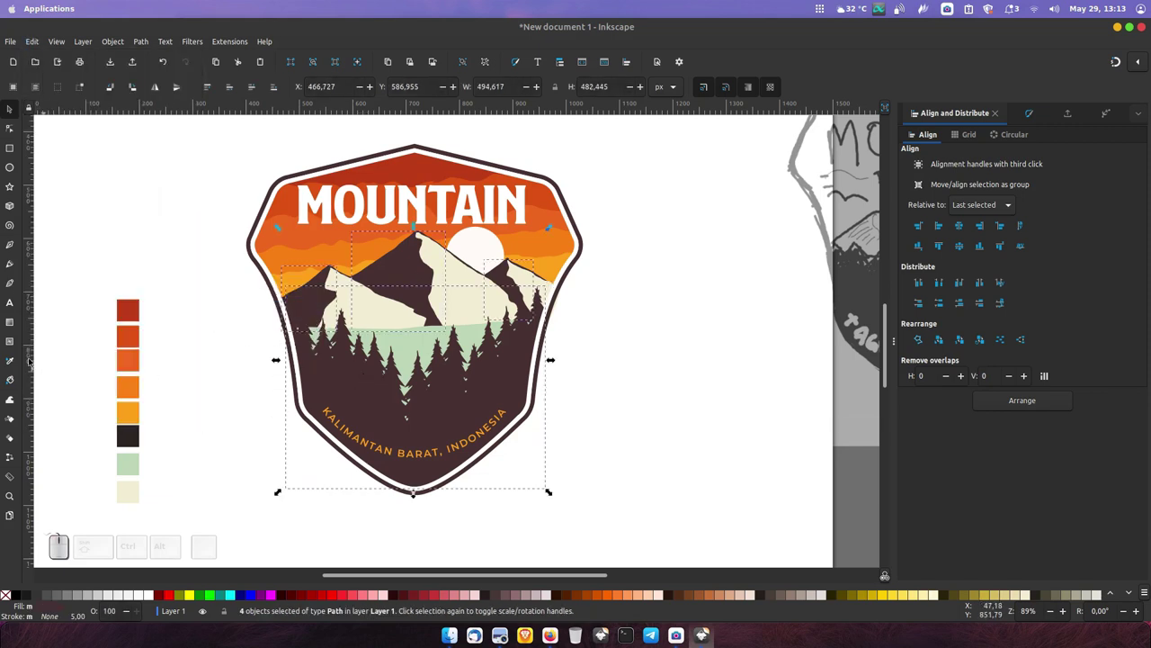
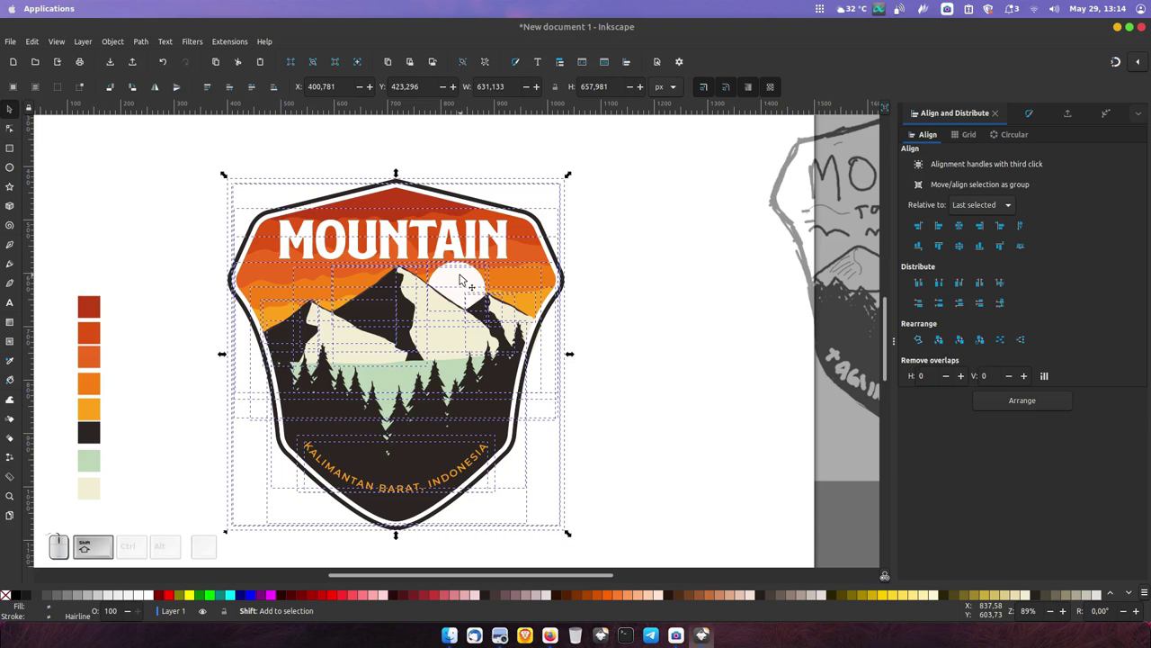
# Zoom to the sun and peaks and tweak their path nodes.
pyautogui.click(466, 279)
pyautogui.moveTo(400, 539); pyautogui.dragTo(637, 371)
pyautogui.click(639, 368)
pyautogui.press('shift+-')
pyautogui.doubleClick(474, 312)
pyautogui.doubleClick(452, 320)
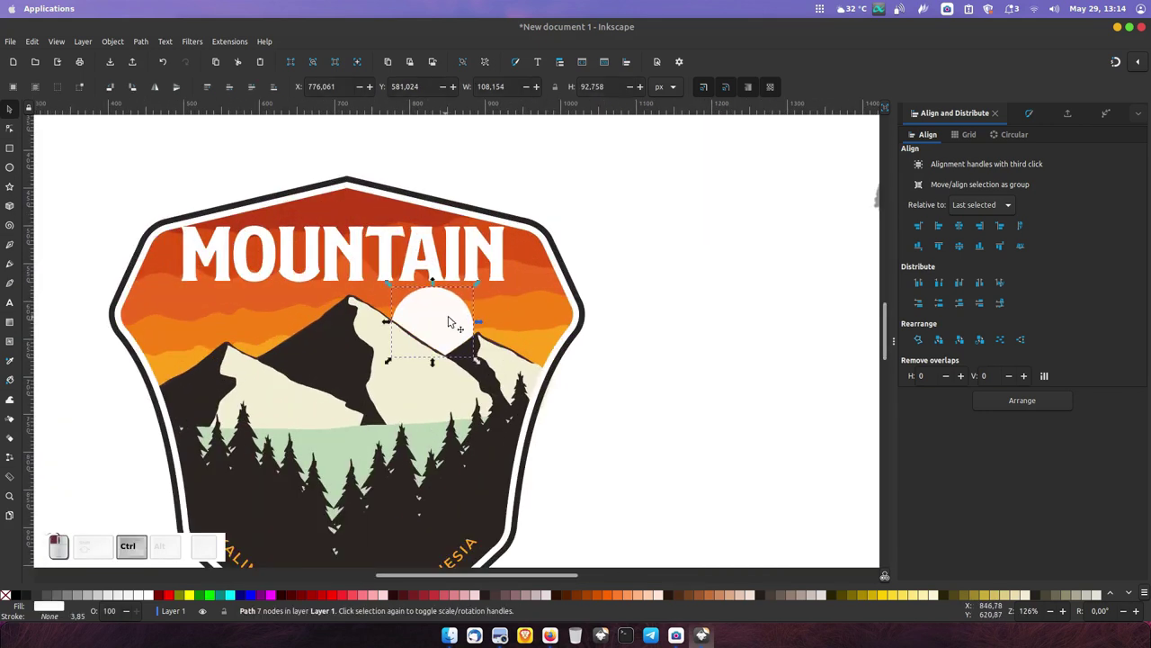
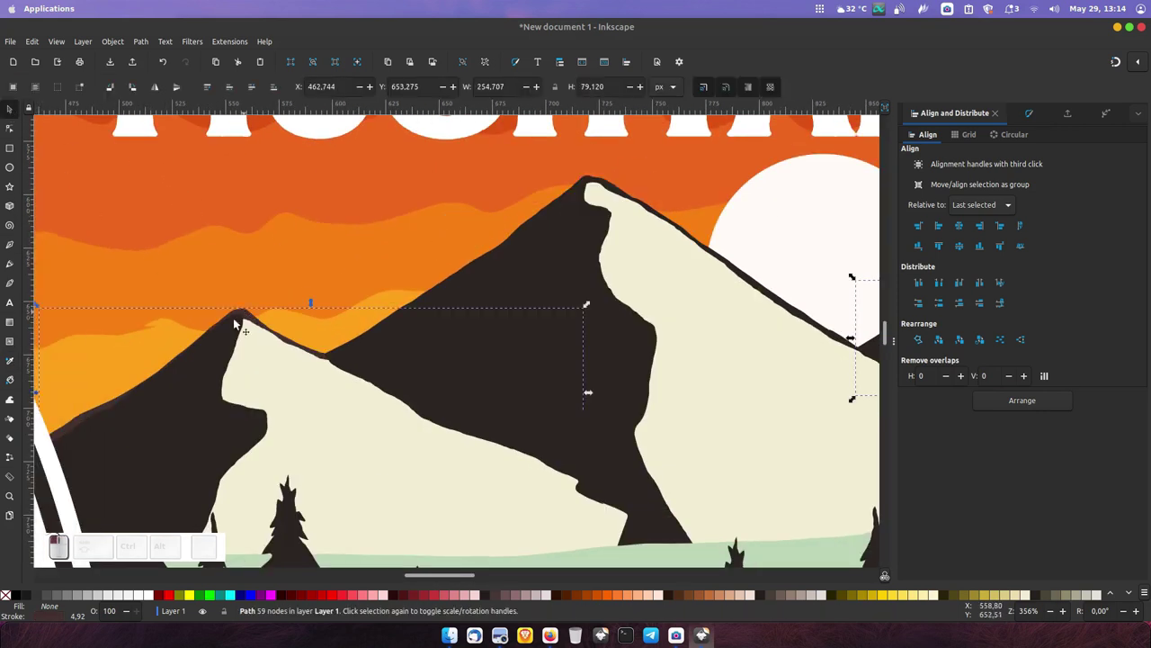
# With the Pen tool lay the first line segments of a small shape in the sky left of the peaks.
pyautogui.doubleClick(16, 367)
pyautogui.click(29, 125)
pyautogui.moveTo(47, 134); pyautogui.dragTo(57, 144)
pyautogui.moveTo(57, 144); pyautogui.dragTo(115, 136)
pyautogui.press('shift+-')
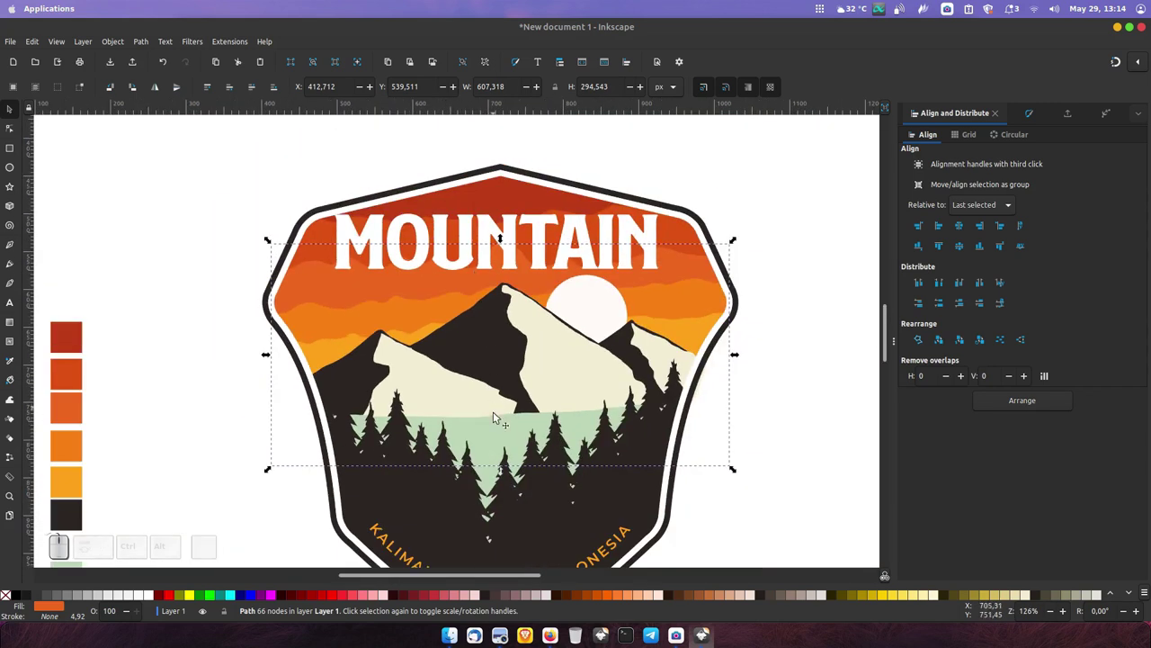
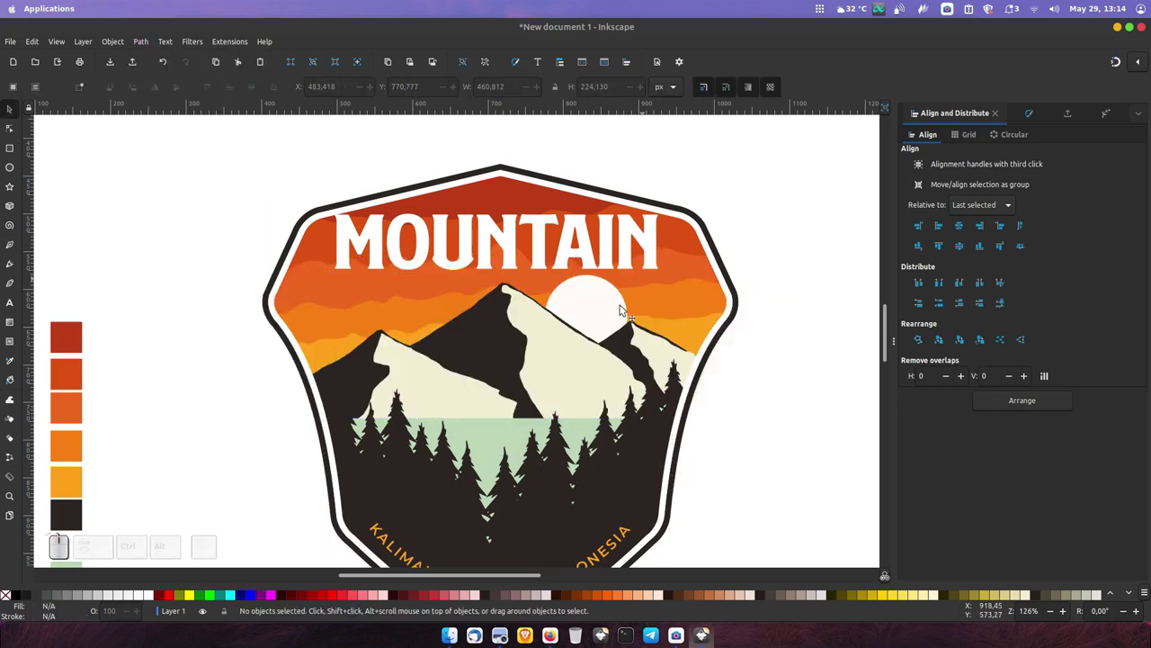
pyautogui.middleClick(545, 331)
pyautogui.middleClick(502, 407)
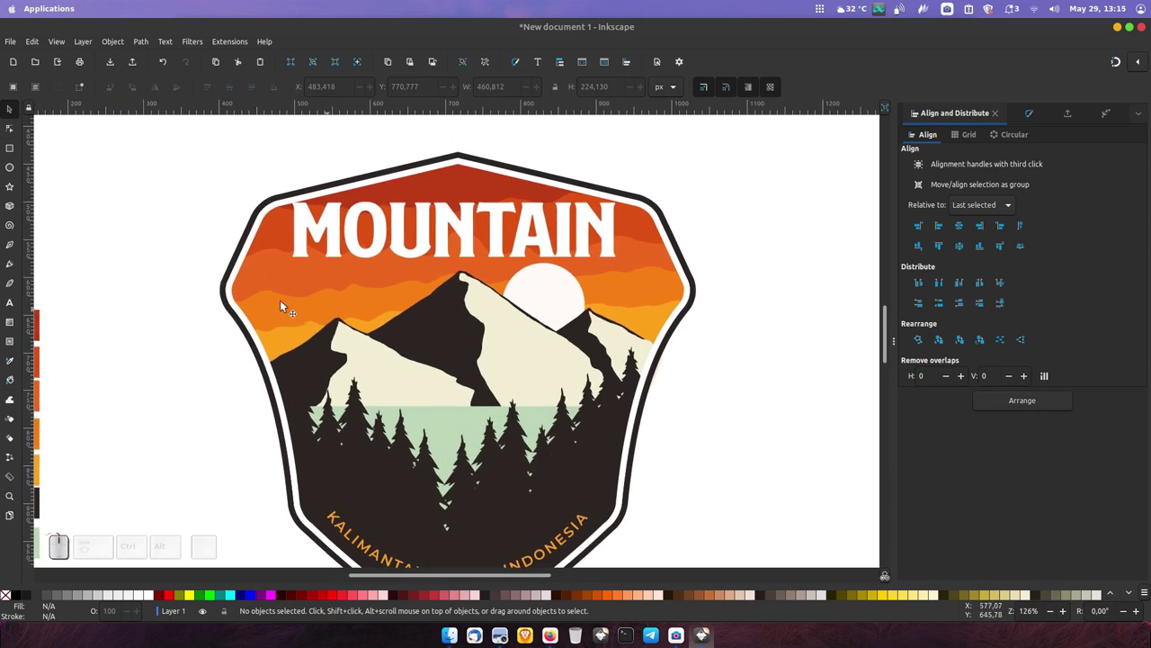